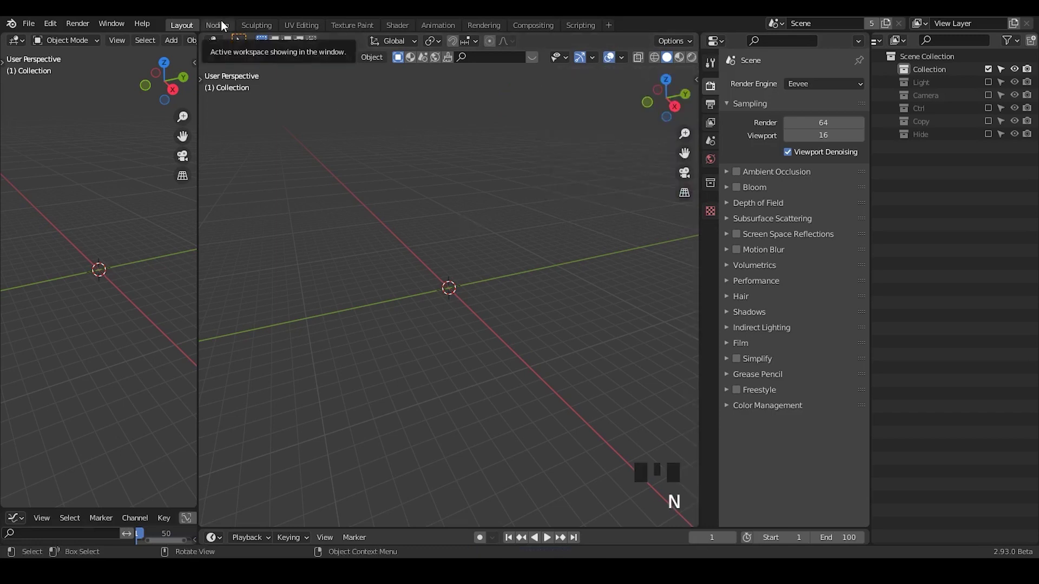
# Add a circle mesh with 6 vertices so a hexagon sits at the origin.
pyautogui.press('shift+a')
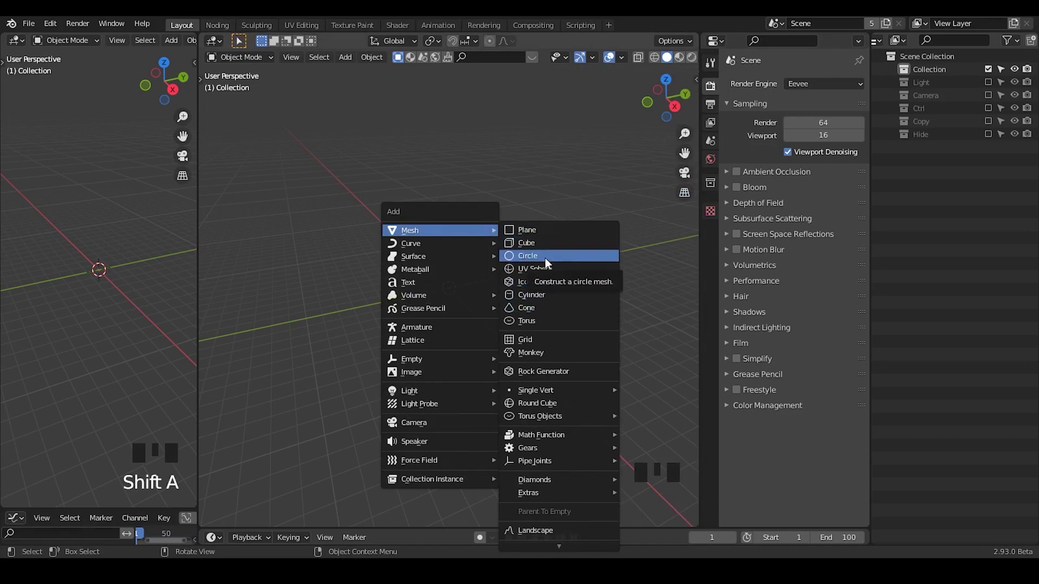
pyautogui.moveTo(254, 516); pyautogui.dragTo(372, 314)
pyautogui.moveTo(372, 314); pyautogui.dragTo(453, 262)
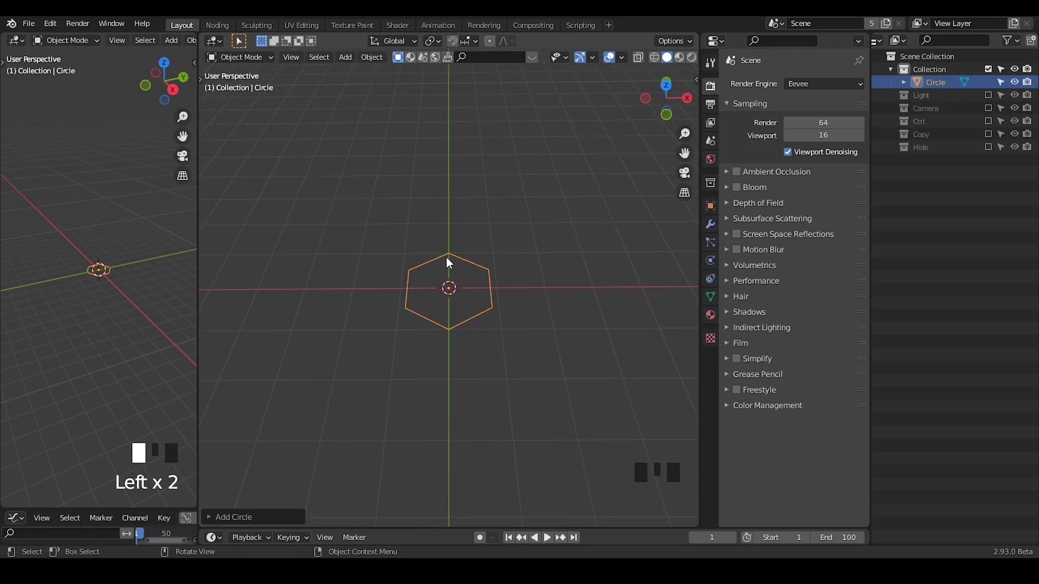
# Try a Subdivision modifier set to Simple on the hexagon.
pyautogui.click(720, 230)
pyautogui.moveTo(775, 87); pyautogui.dragTo(824, 134)
pyautogui.click(662, 61)
pyautogui.moveTo(522, 328); pyautogui.dragTo(523, 260)
# Fill the hexagon face in Edit Mode, delete it, and add a fresh six-sided circle.
pyautogui.press('Tab')
pyautogui.press('f')
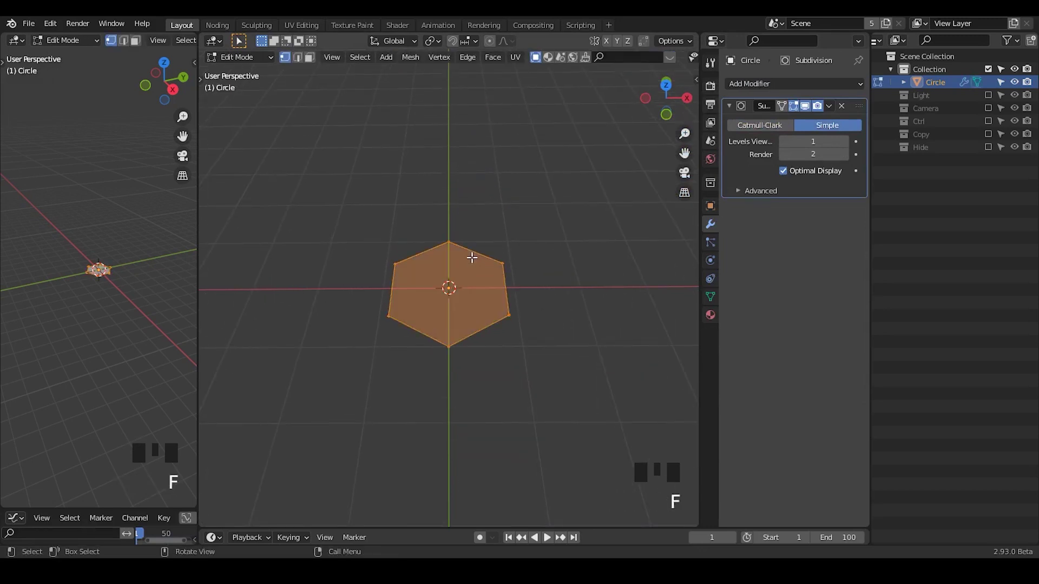
pyautogui.press('Tab')
pyautogui.press('x')
pyautogui.press('shift+a')
pyautogui.press('shift+a')
pyautogui.moveTo(222, 526); pyautogui.dragTo(343, 415)
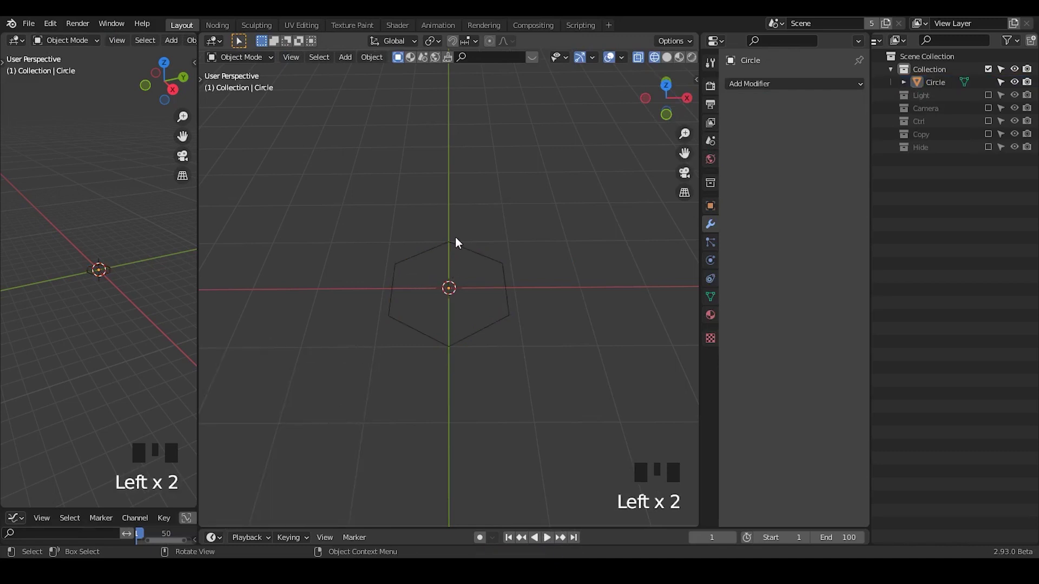
# Refill the hexagon as a Triangle Fan and give it a Simple subdivision modifier.
pyautogui.press('F9')
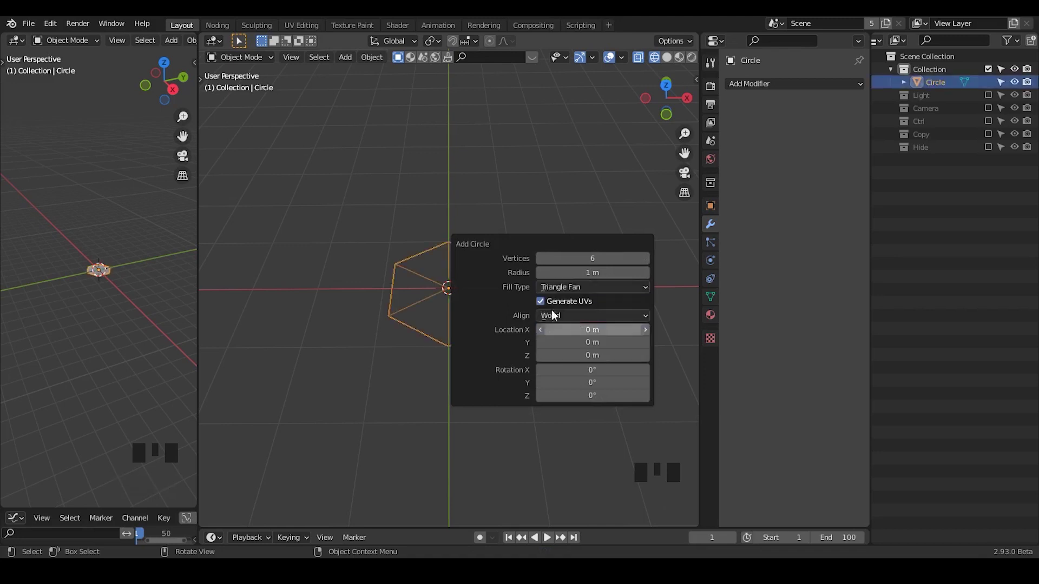
pyautogui.click(468, 267)
pyautogui.click(471, 257)
pyautogui.moveTo(811, 86); pyautogui.dragTo(818, 129)
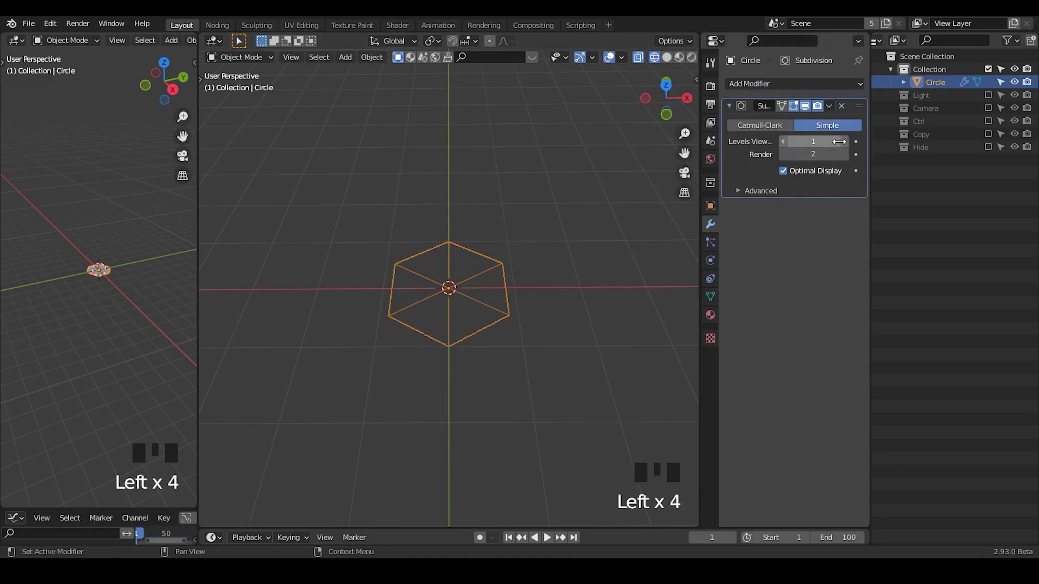
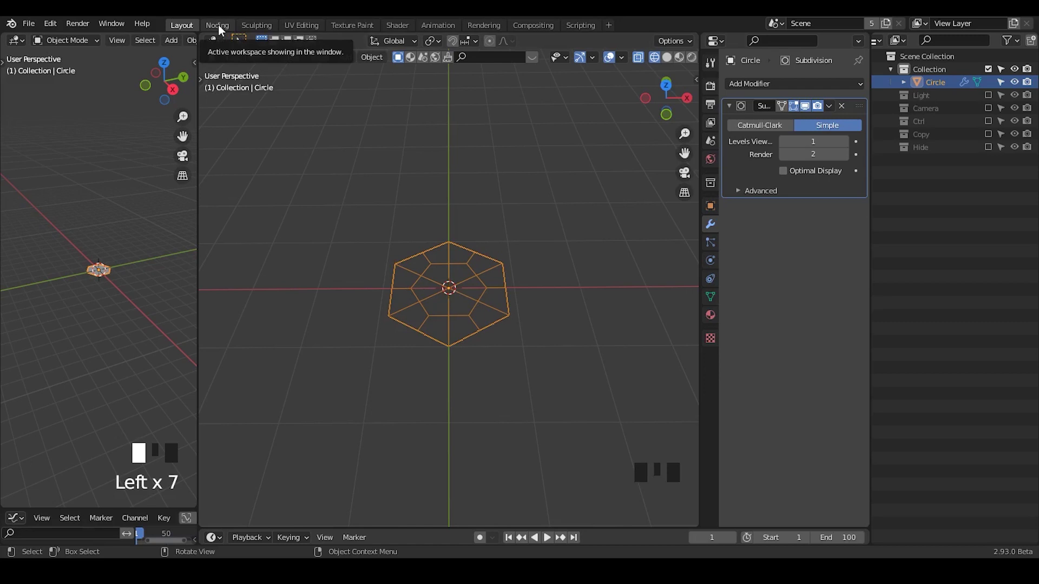
# In the Noding workspace, give the new Vert object a Geometry Nodes tree with a Grid node.
pyautogui.click(225, 30)
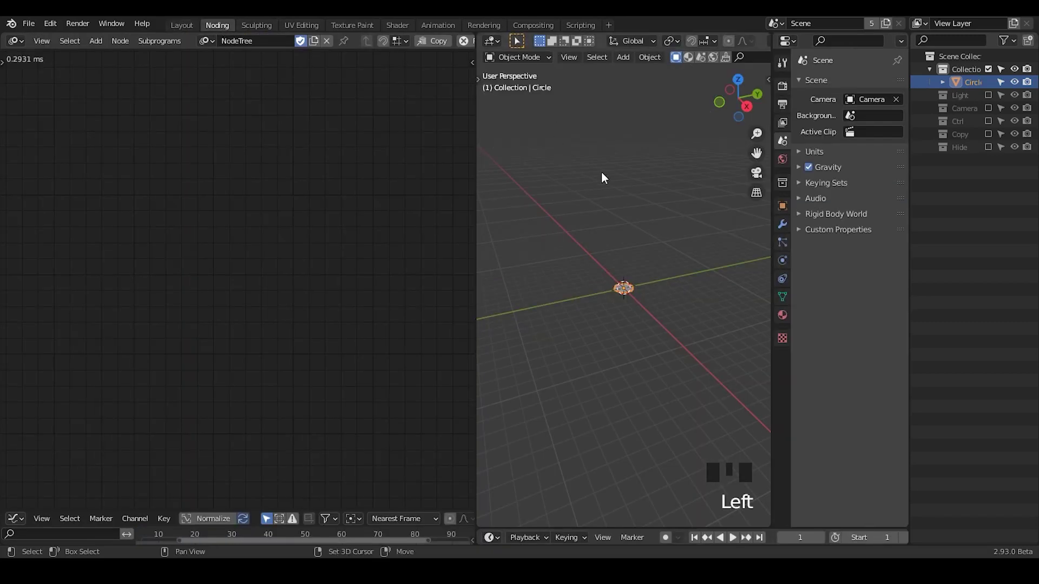
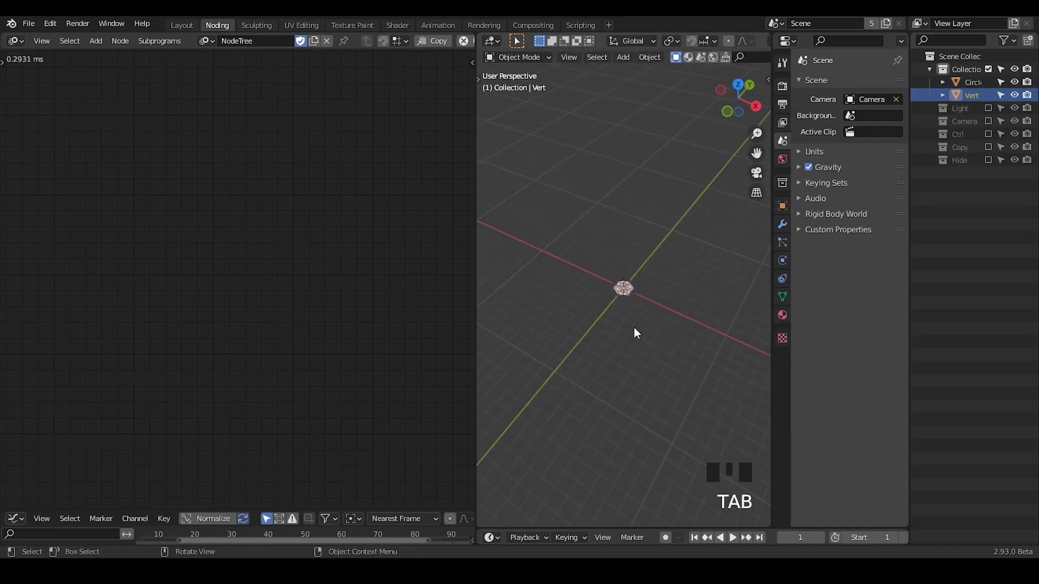
pyautogui.moveTo(641, 306); pyautogui.dragTo(229, 47)
pyautogui.moveTo(229, 47); pyautogui.dragTo(720, 61)
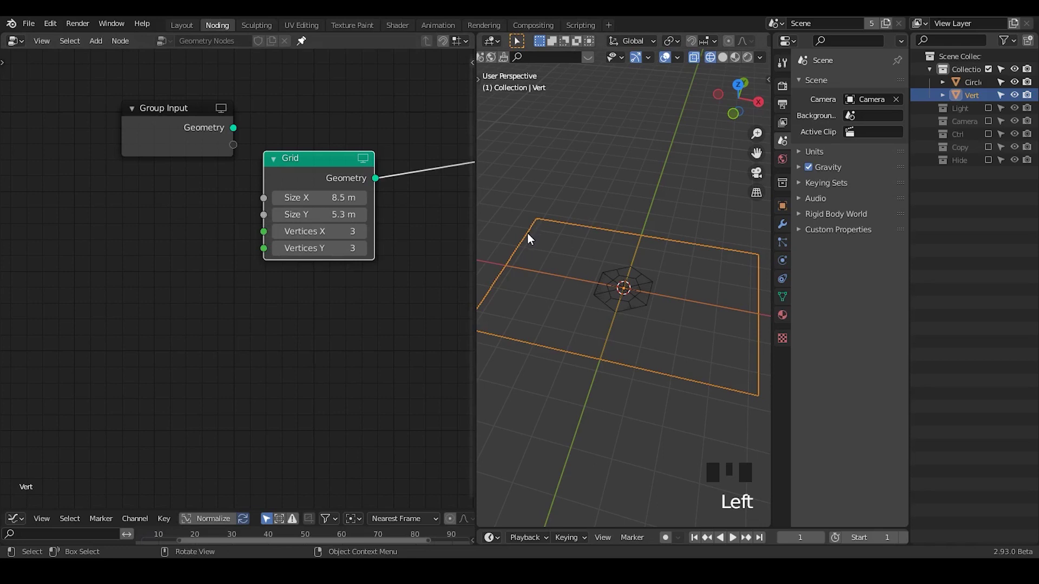
# Feed a Value node through a Divide-by-two Math node into the Grid's size.
pyautogui.click(531, 238)
pyautogui.press('d')
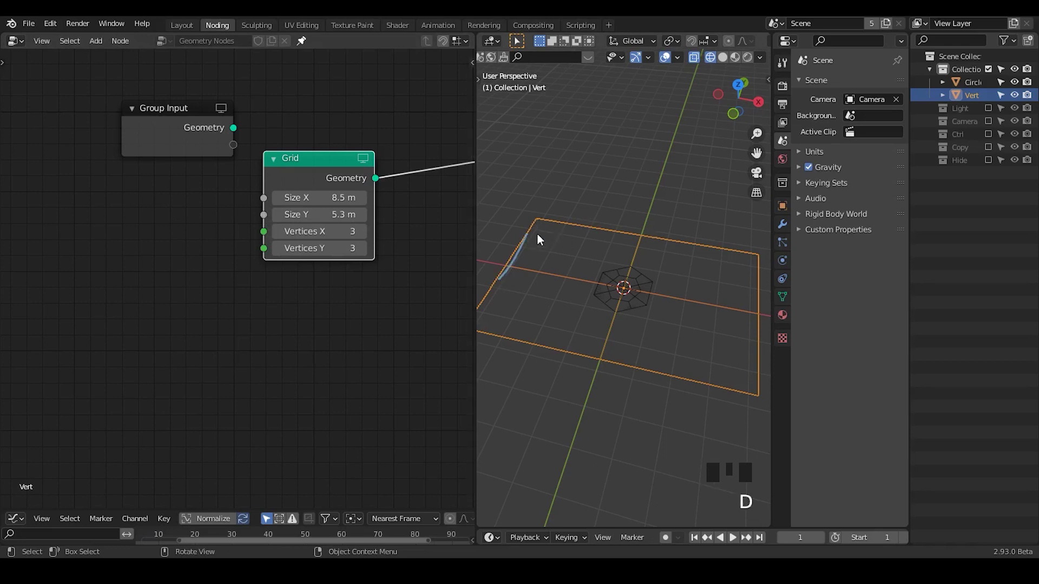
pyautogui.moveTo(545, 226); pyautogui.dragTo(141, 211)
pyautogui.moveTo(141, 211); pyautogui.dragTo(129, 217)
pyautogui.press('n')
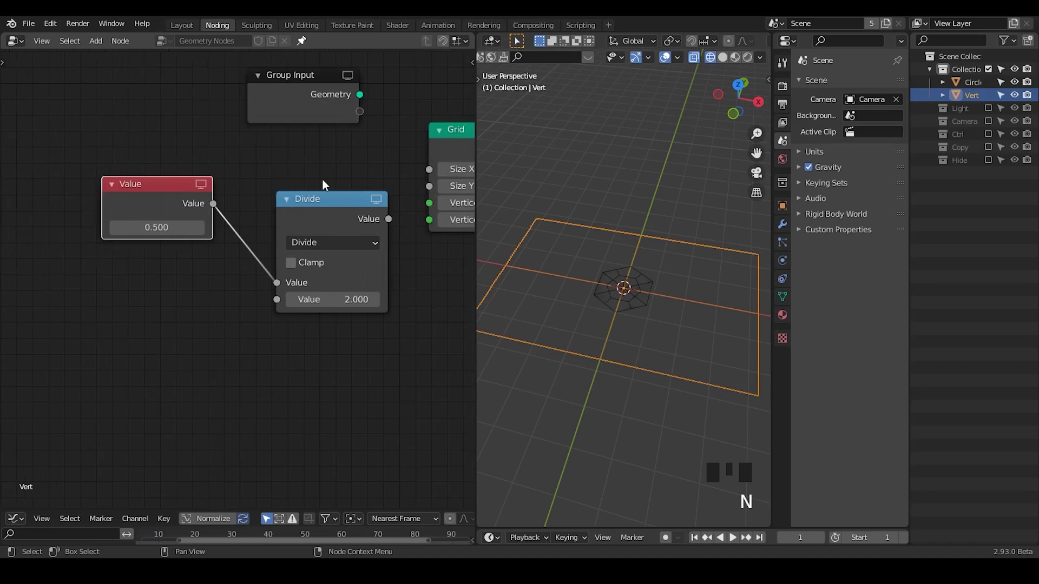
pyautogui.moveTo(409, 170); pyautogui.dragTo(230, 169)
# Duplicate the Value/Divide pair to drive Vertices Y, densifying the grid, and start a Transform node.
pyautogui.press('shift+d')
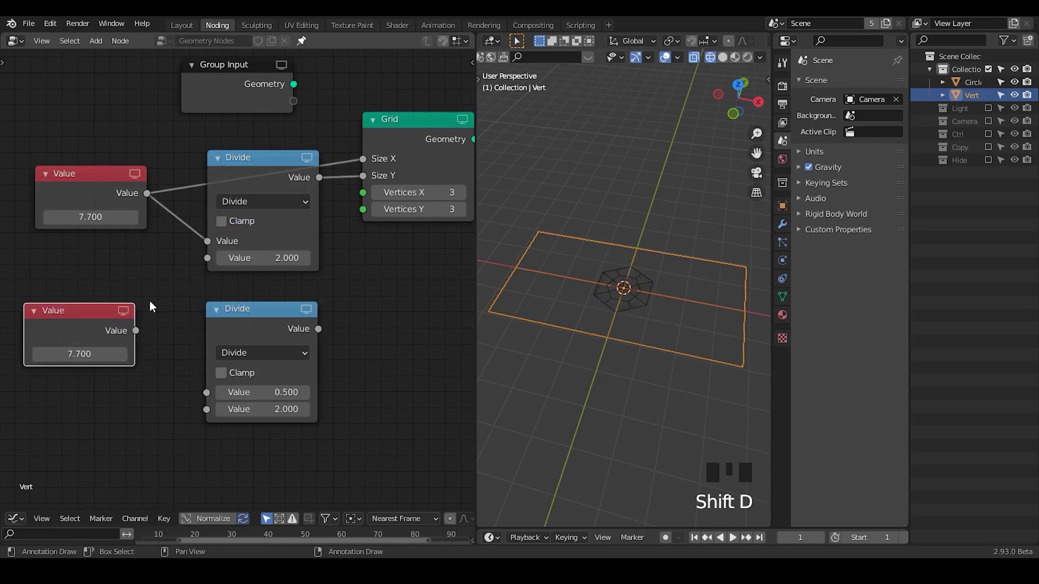
pyautogui.moveTo(201, 331); pyautogui.dragTo(370, 219)
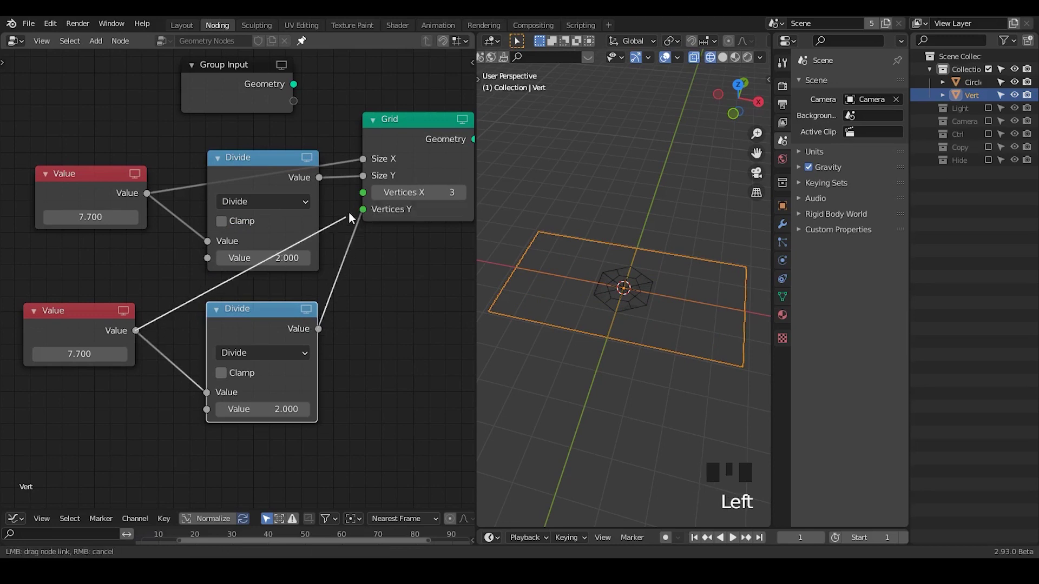
pyautogui.moveTo(365, 204); pyautogui.dragTo(125, 204)
pyautogui.press('shift+d')
pyautogui.press('x')
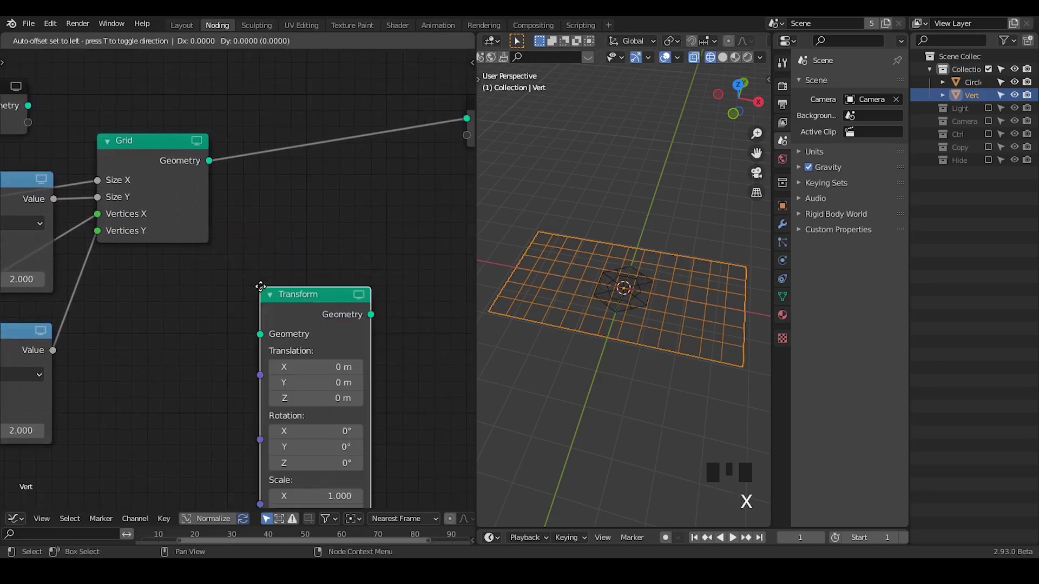
# Place a Transform node offset 0.31 m on X and a Join Geometry node before the output.
pyautogui.click(276, 268)
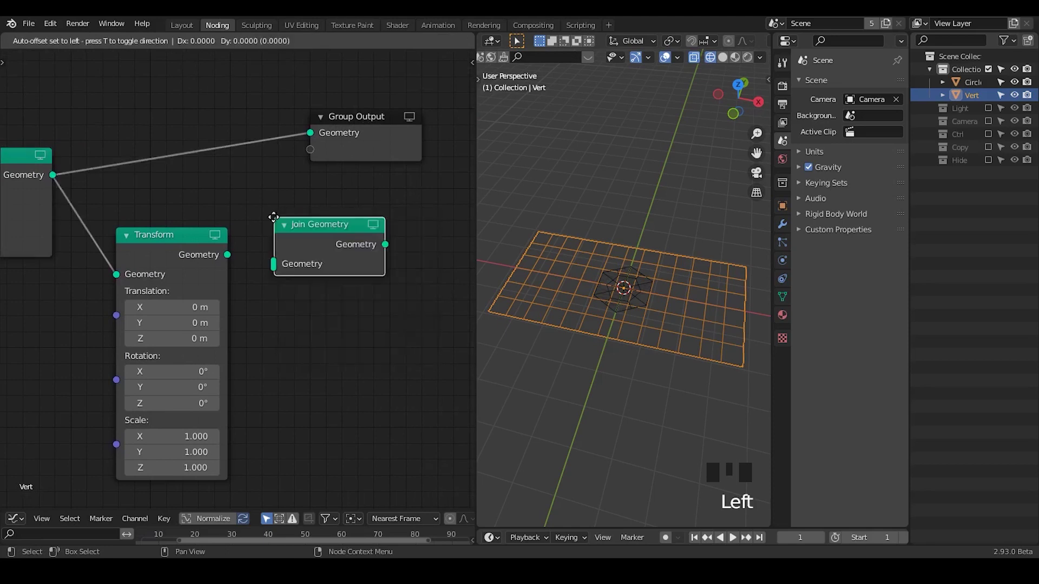
pyautogui.press('ctrl+a')
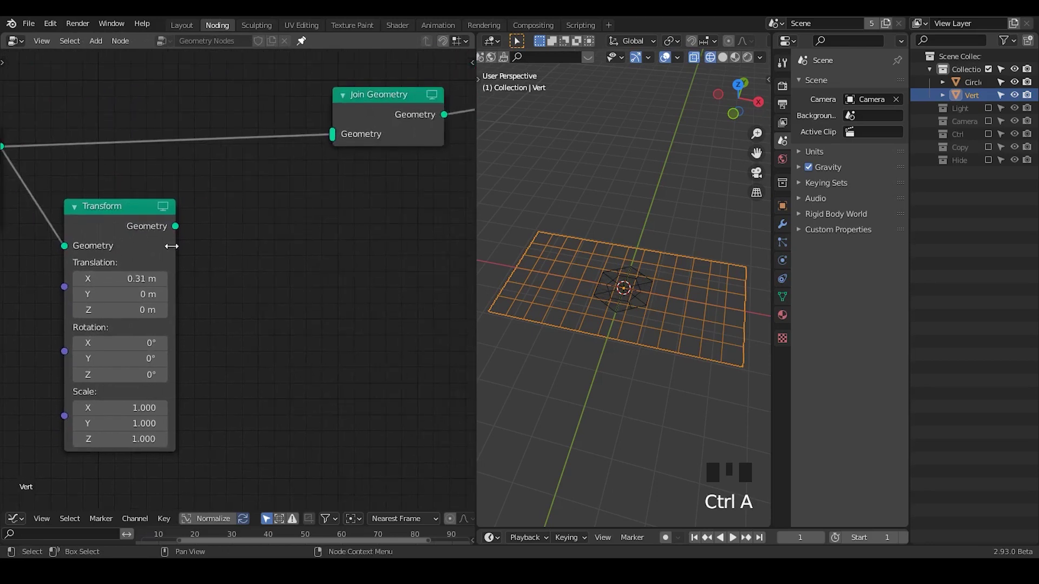
pyautogui.click(341, 140)
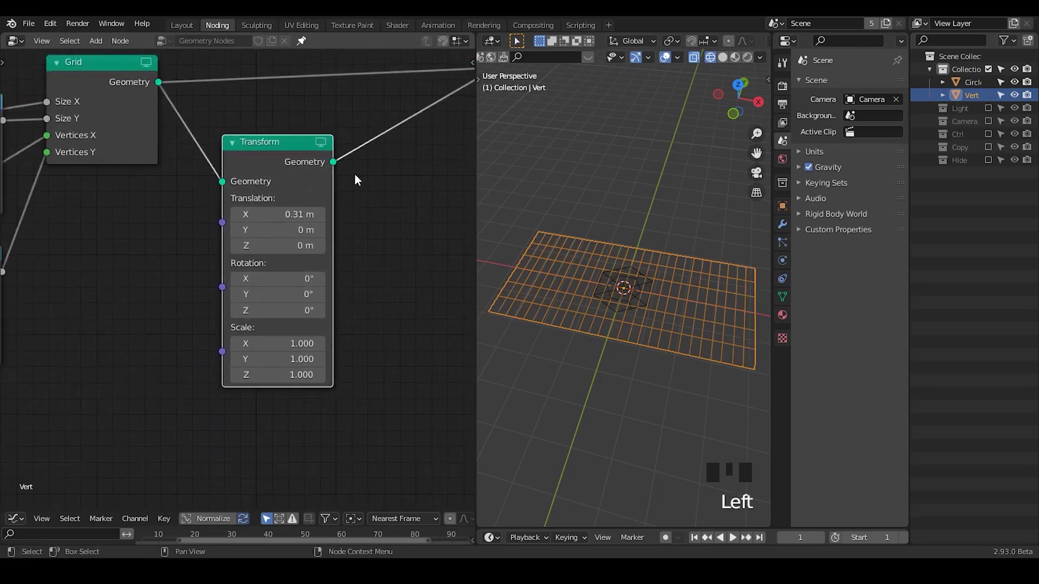
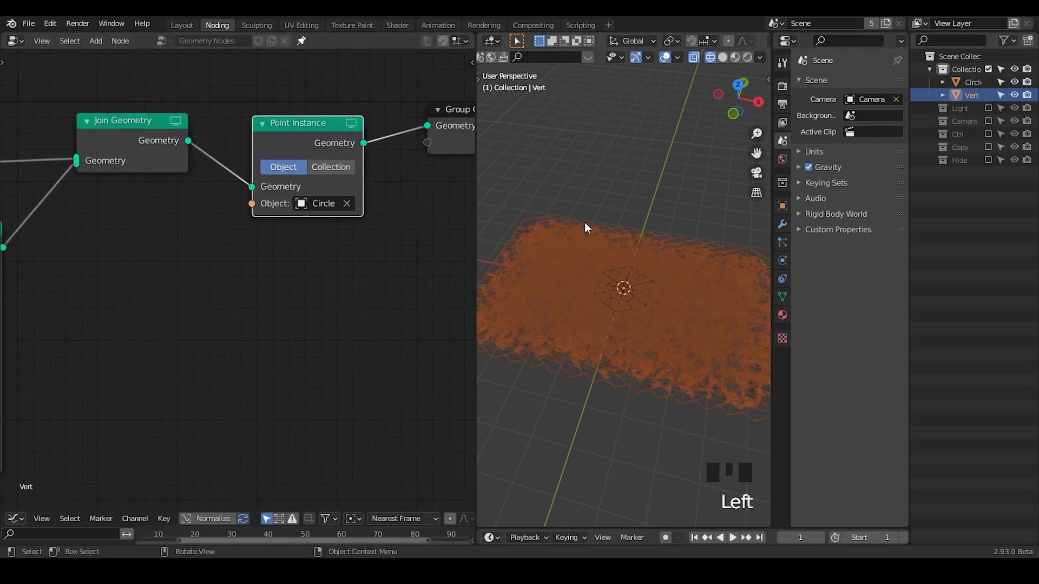
# Offset the grid copy to Y -0.41 and Z 0.18 so instanced hexagons form staggered rows.
pyautogui.click(724, 58)
pyautogui.click(725, 59)
pyautogui.moveTo(613, 235); pyautogui.dragTo(644, 150)
pyautogui.click(643, 150)
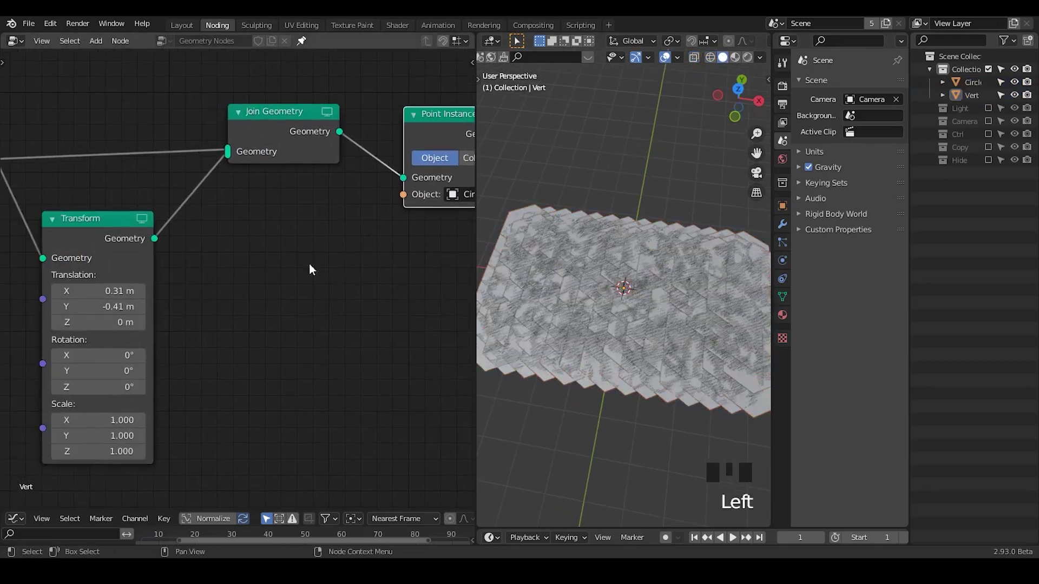
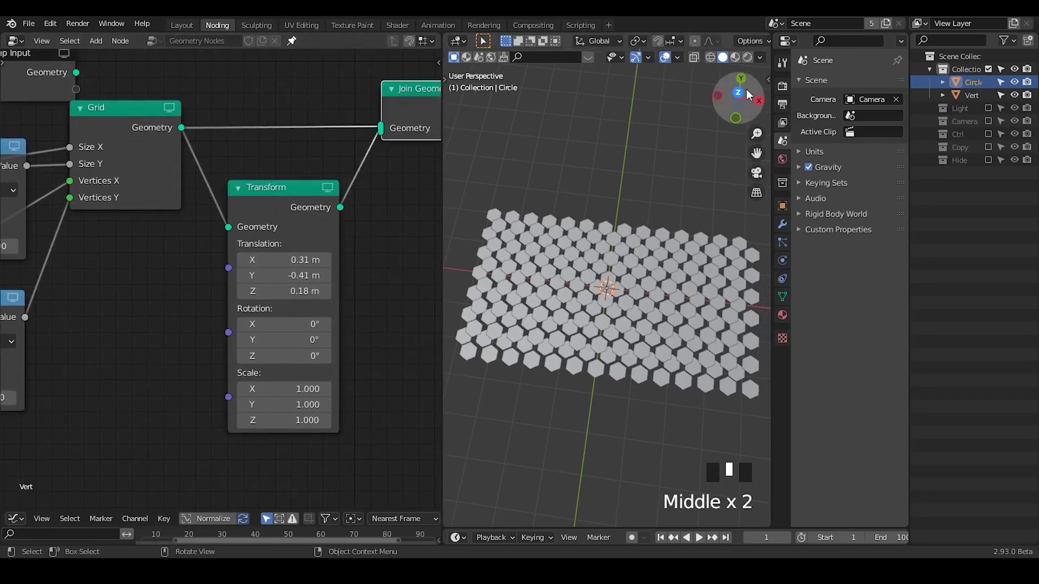
# From Top view, tune the grid value to 7.12 and the copy's X offset to 0.29 m for a tight honeycomb.
pyautogui.click(750, 94)
pyautogui.moveTo(290, 203); pyautogui.dragTo(290, 203)
pyautogui.moveTo(290, 203); pyautogui.dragTo(378, 170)
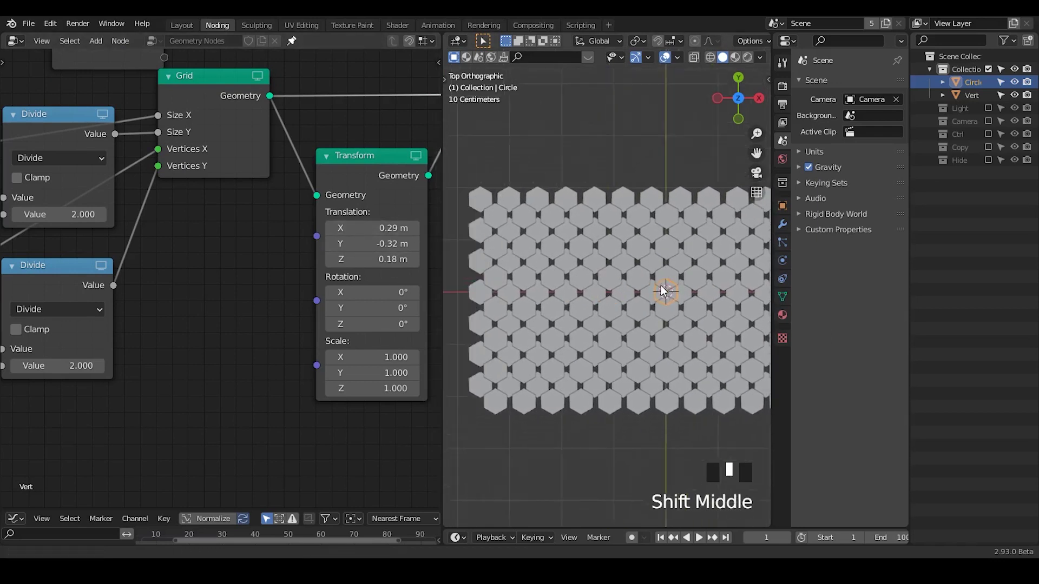
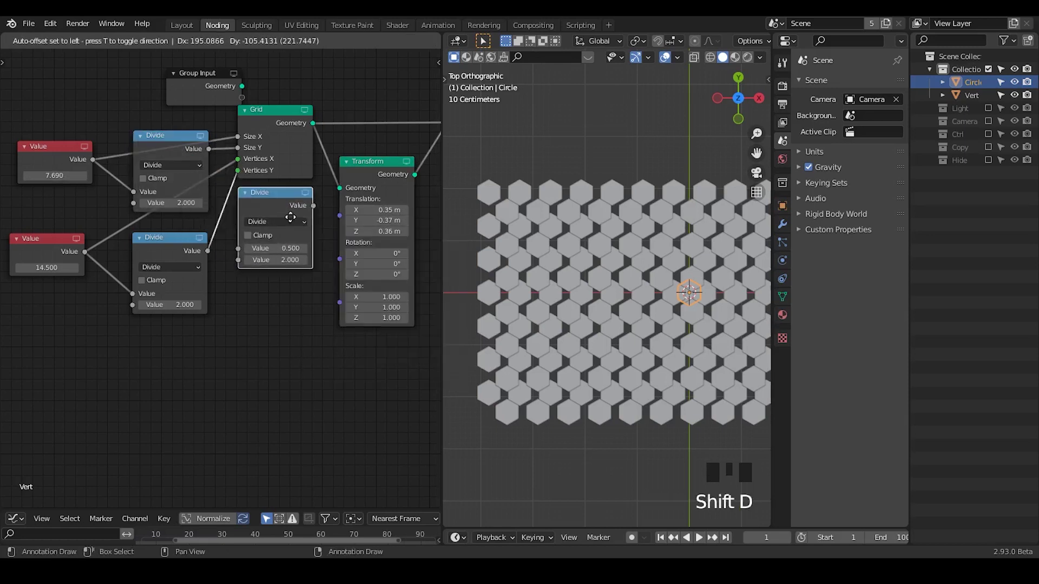
# Wire a Combine XYZ fed by duplicated Divide nodes (0.5 and -1) toward the Transform translation.
pyautogui.click(262, 261)
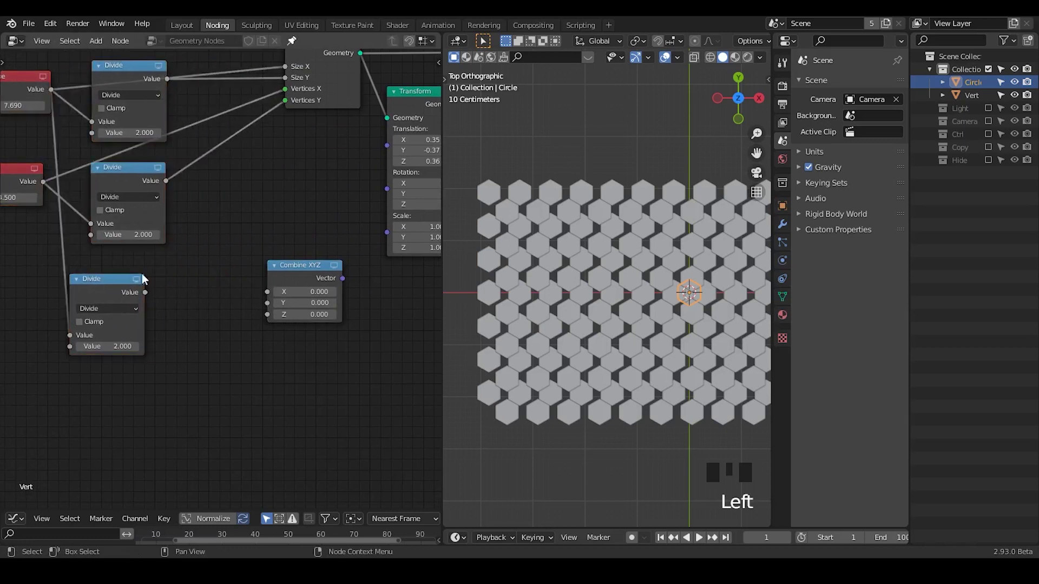
pyautogui.press('shift+d')
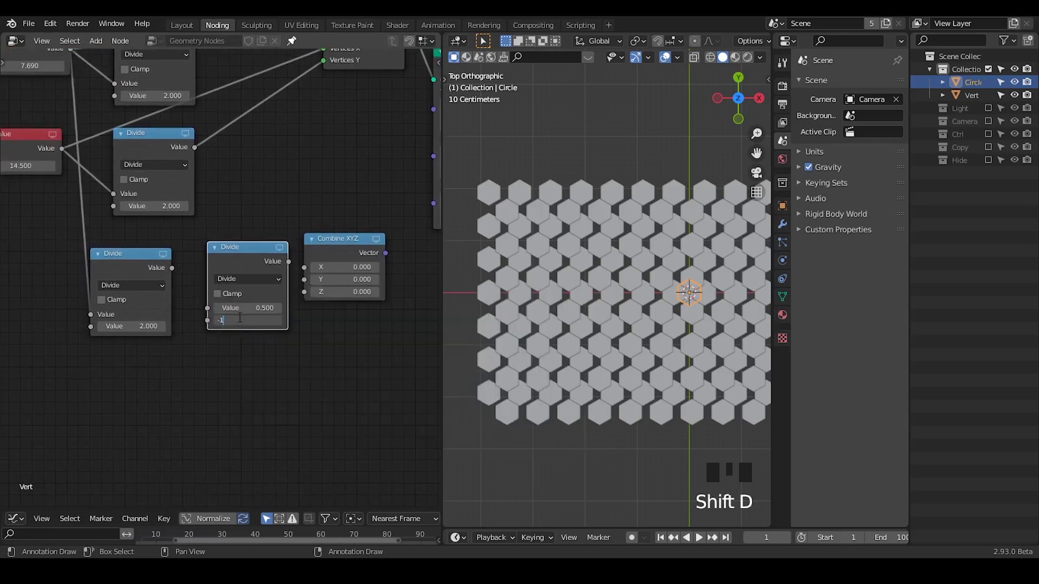
pyautogui.click(212, 311)
pyautogui.moveTo(307, 281); pyautogui.dragTo(315, 267)
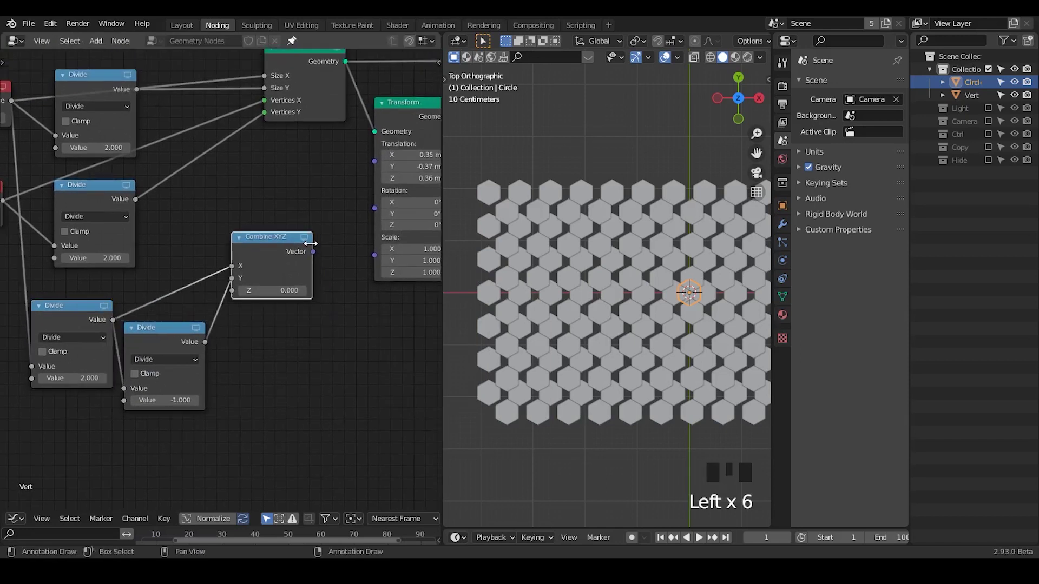
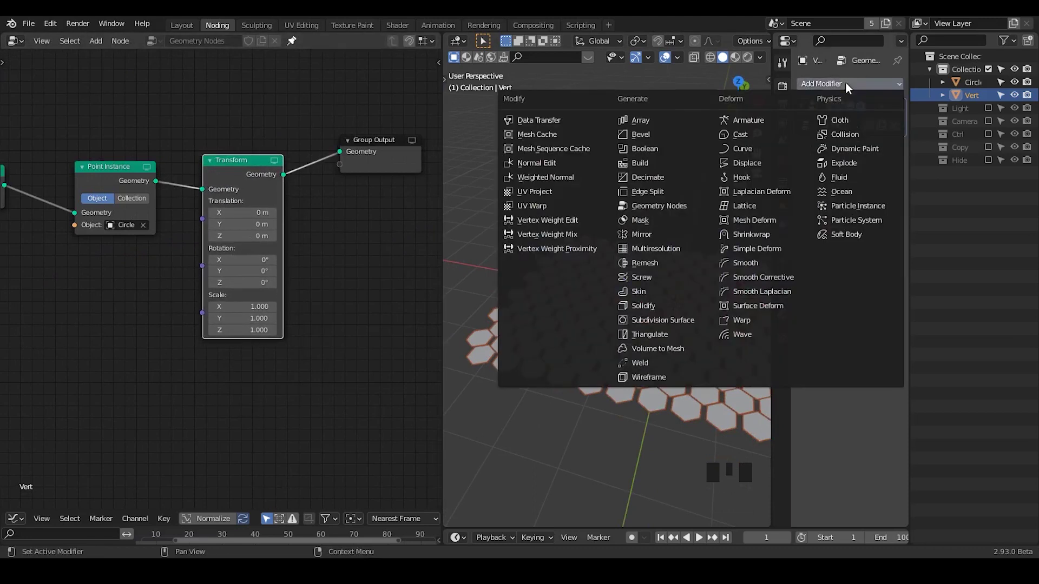
# Add a Simple Deform Bend modifier at 45° to Vert and view the sheet edge-on.
pyautogui.click(769, 249)
pyautogui.moveTo(624, 323); pyautogui.dragTo(870, 220)
pyautogui.moveTo(869, 219); pyautogui.dragTo(842, 171)
pyautogui.moveTo(857, 221); pyautogui.dragTo(863, 219)
# Set the Transform node's X rotation to 90° so the hexagon tiles stand upright.
pyautogui.click(869, 218)
pyautogui.click(852, 221)
pyautogui.click(867, 221)
pyautogui.click(857, 221)
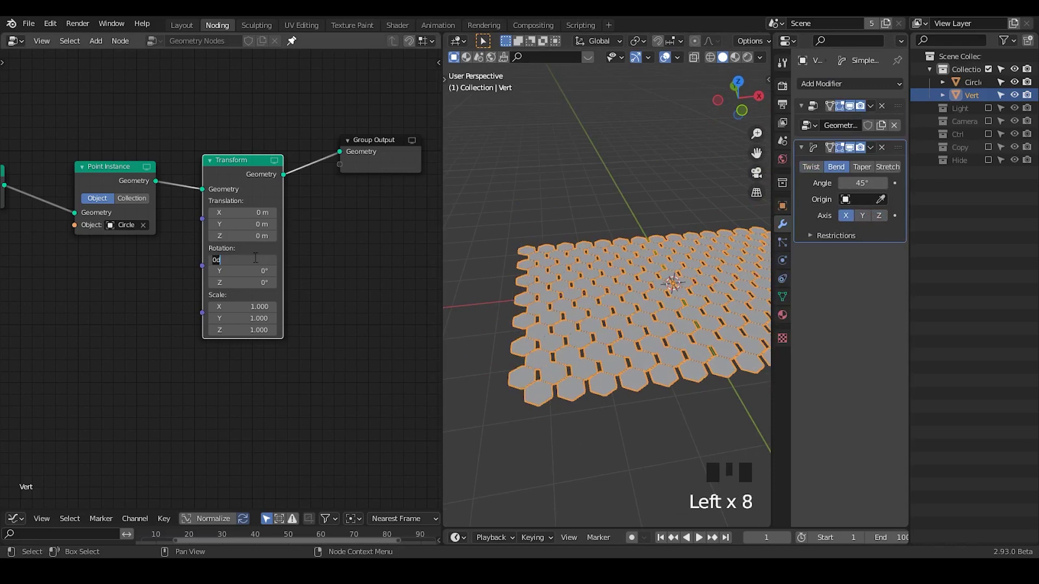
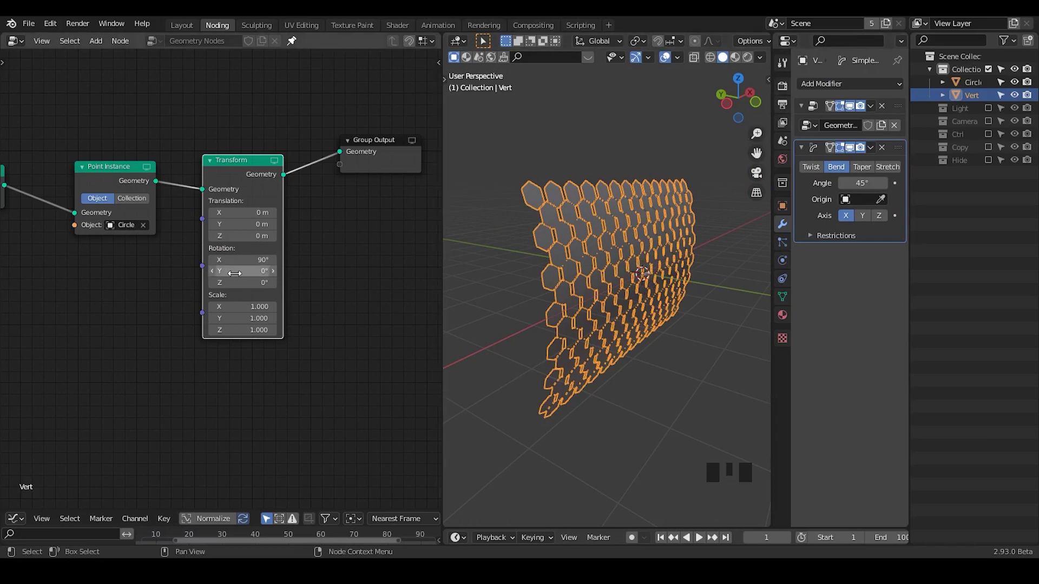
# Raise the first bend to 180° on X and add a second Simple Deform bend on Z.
pyautogui.click(866, 221)
pyautogui.moveTo(855, 221); pyautogui.dragTo(895, 151)
pyautogui.press('shift+d')
pyautogui.moveTo(866, 331); pyautogui.dragTo(661, 207)
pyautogui.moveTo(641, 229); pyautogui.dragTo(623, 172)
# Rotate the whole mesh around Y in Edit Mode so the bends wrap it into a shell.
pyautogui.press('Tab')
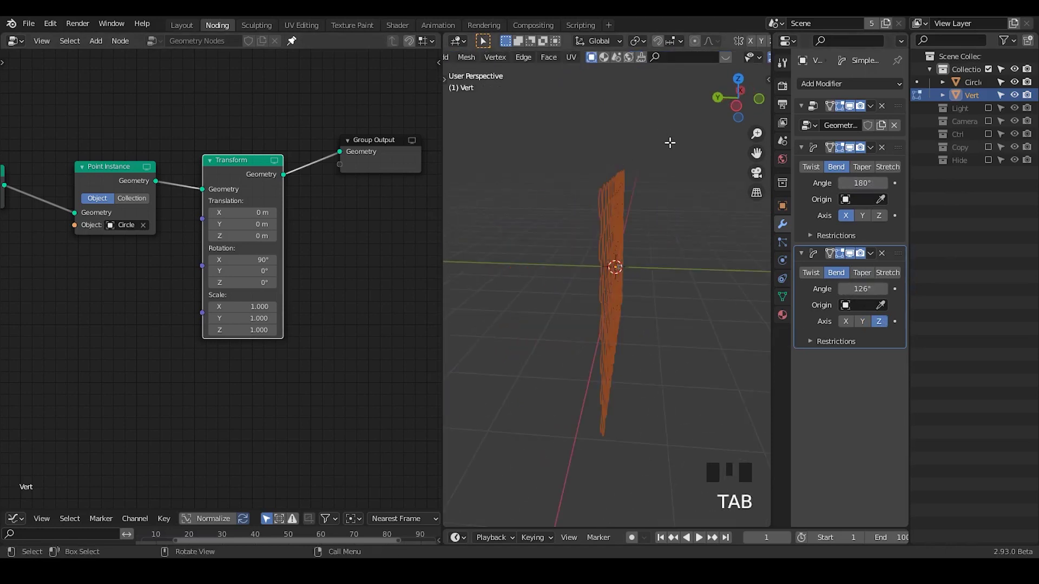
pyautogui.press('r')
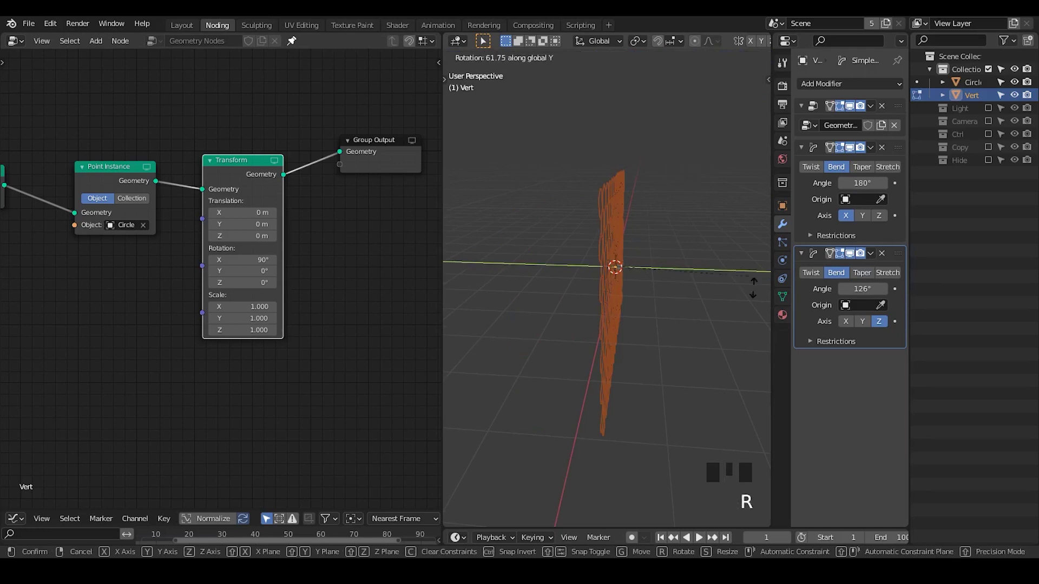
pyautogui.press('Tab')
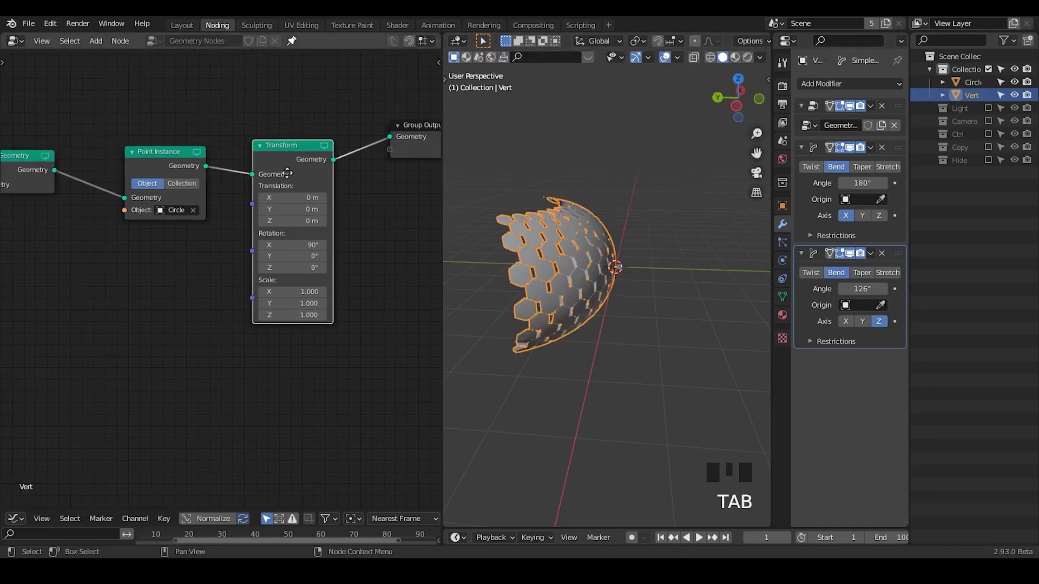
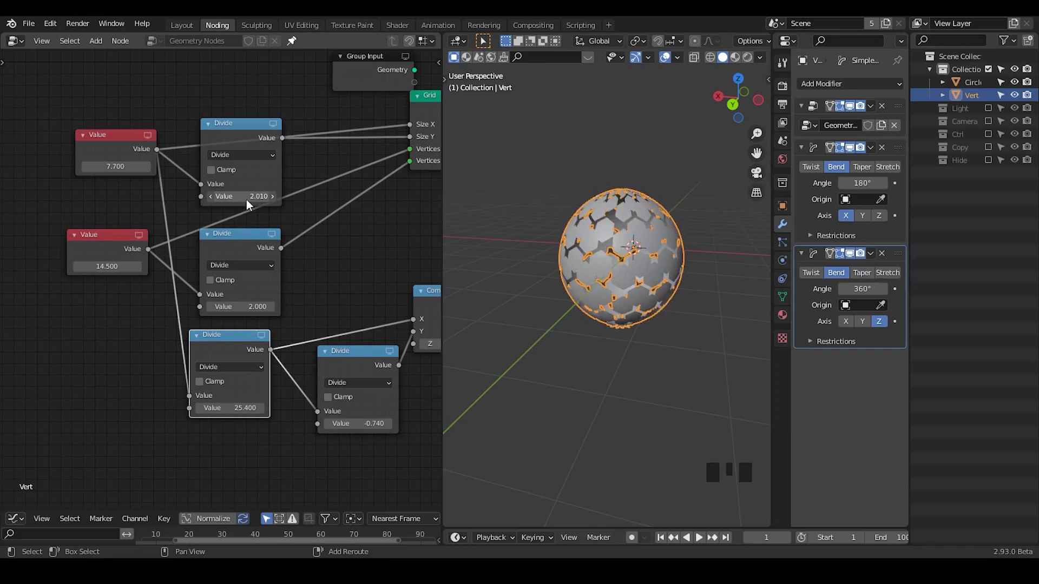
# Raise the second Simple Deform bend angle from 360° to 365° to close the sphere's seam.
pyautogui.moveTo(523, 270); pyautogui.dragTo(691, 275)
pyautogui.moveTo(690, 275); pyautogui.dragTo(713, 260)
pyautogui.moveTo(708, 258); pyautogui.dragTo(633, 256)
pyautogui.scroll(3)
pyautogui.click(632, 185)
pyautogui.press('d')
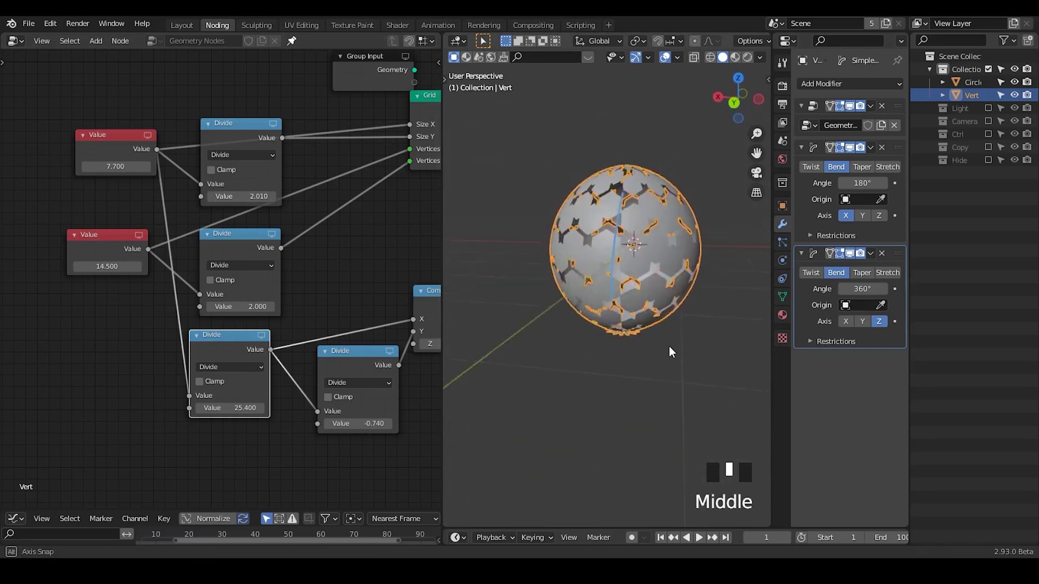
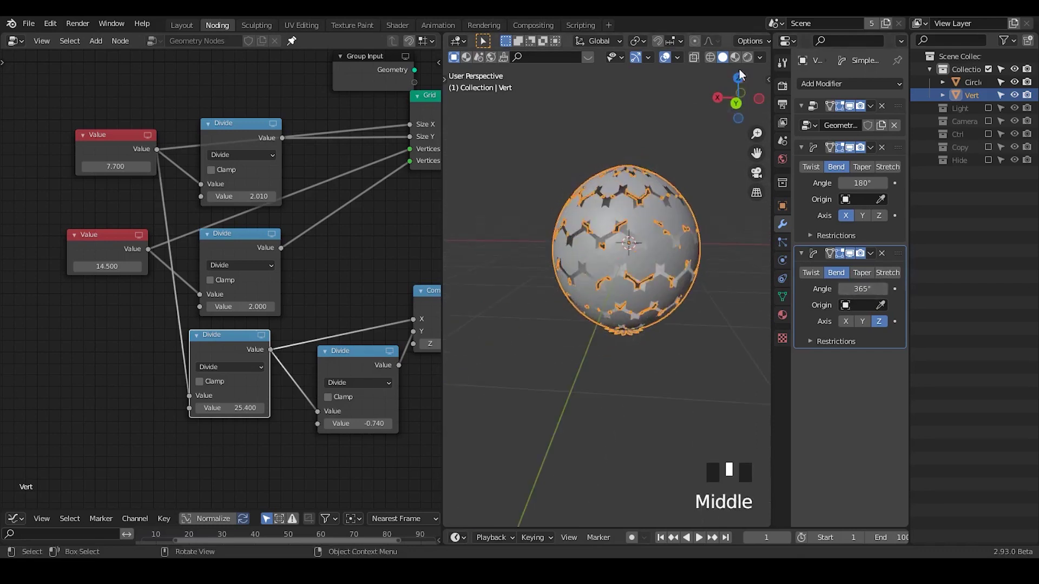
# Add an area light in the Light collection and move it away from the sphere.
pyautogui.click(995, 108)
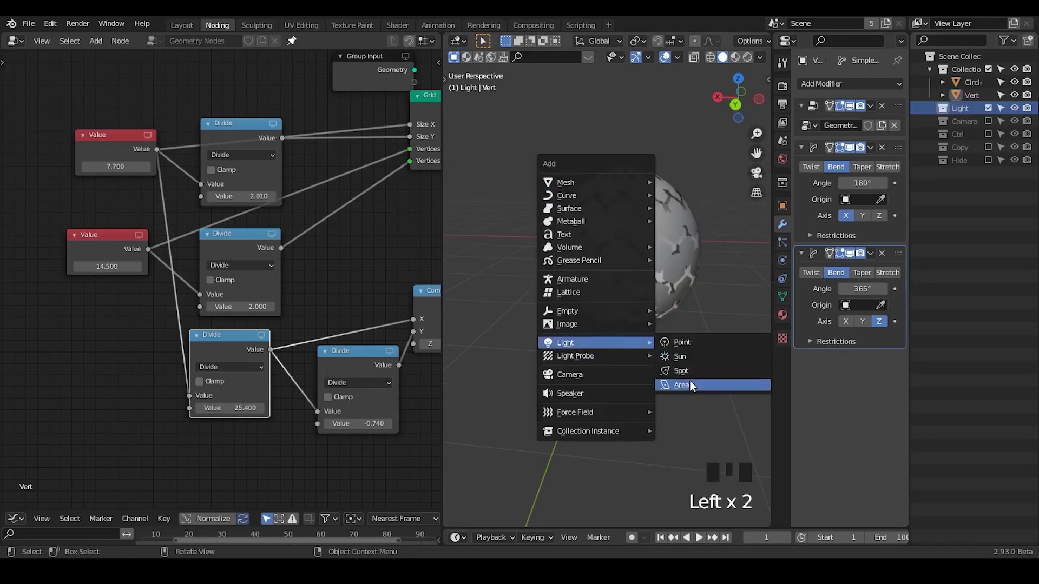
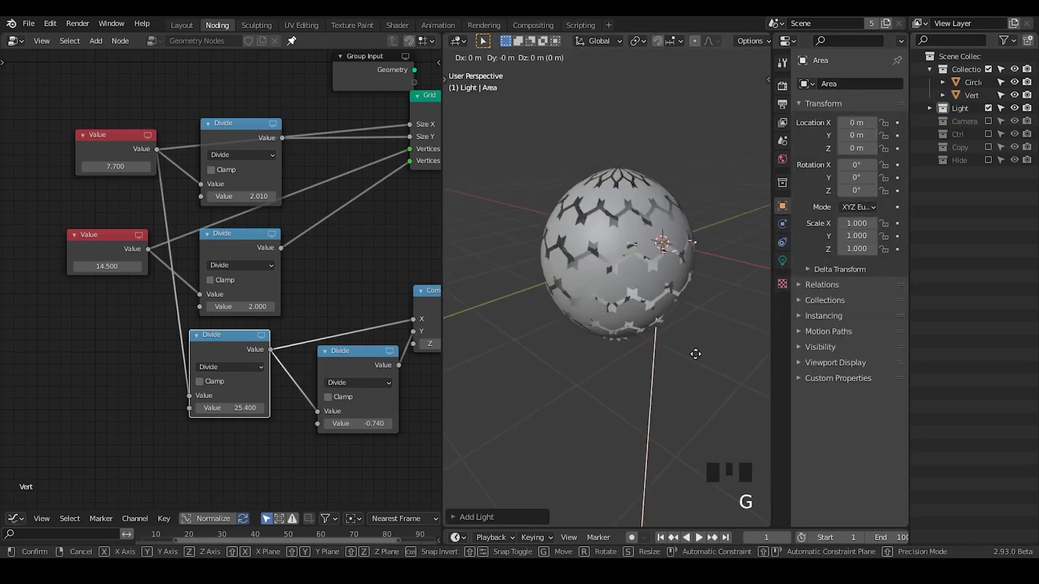
pyautogui.press('g')
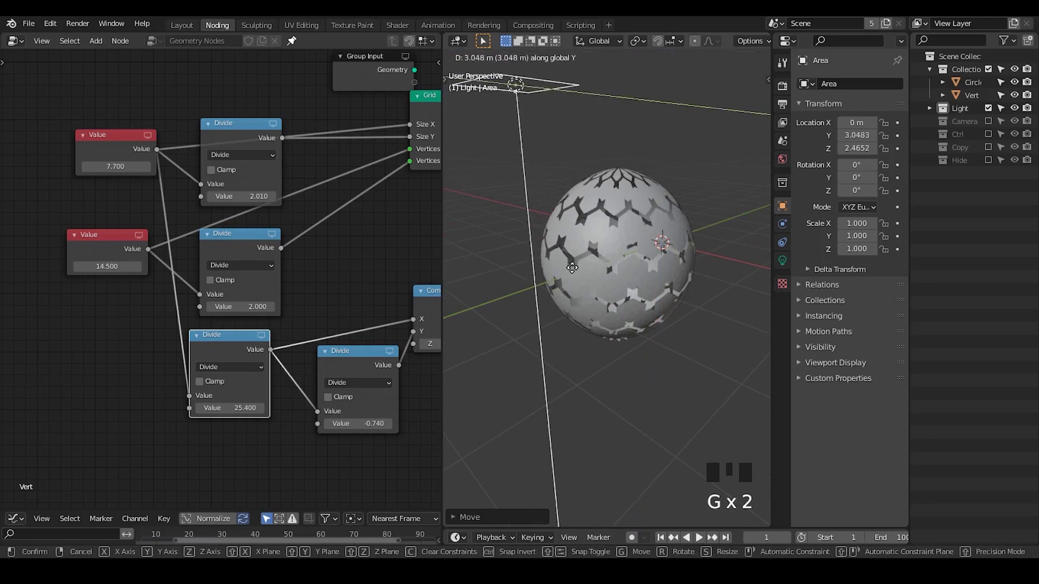
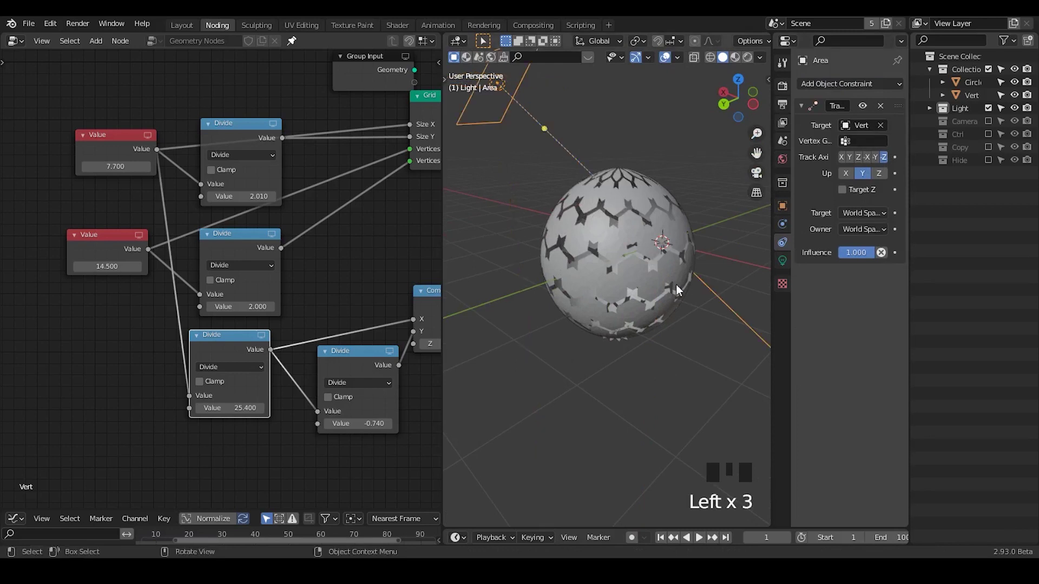
pyautogui.moveTo(633, 329); pyautogui.dragTo(589, 237)
# Duplicate the area light and position the copy on another side of the sphere.
pyautogui.press('shift+d')
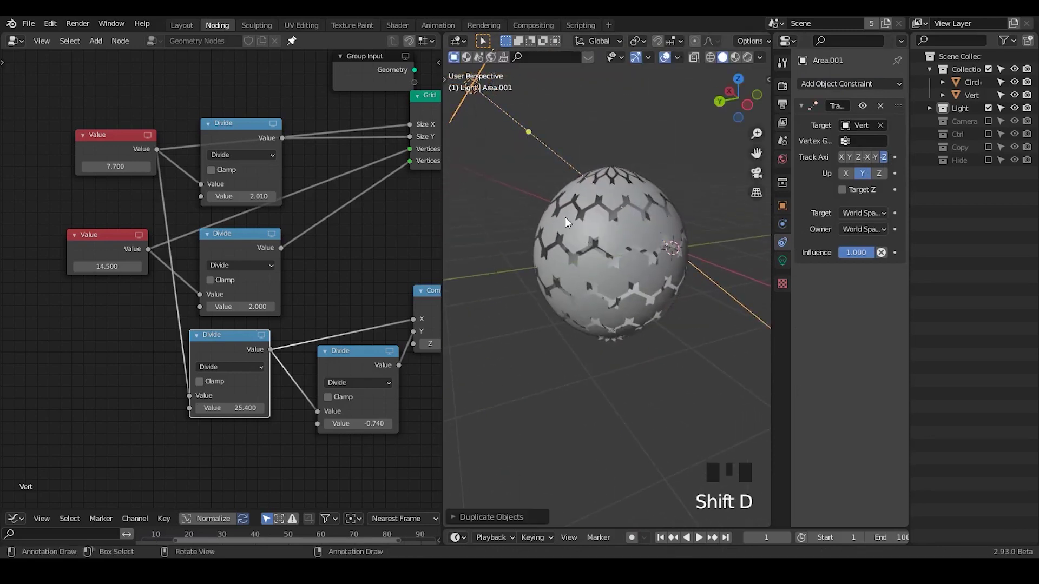
pyautogui.press('s')
pyautogui.moveTo(586, 274); pyautogui.dragTo(697, 222)
pyautogui.press('.')
pyautogui.press('s')
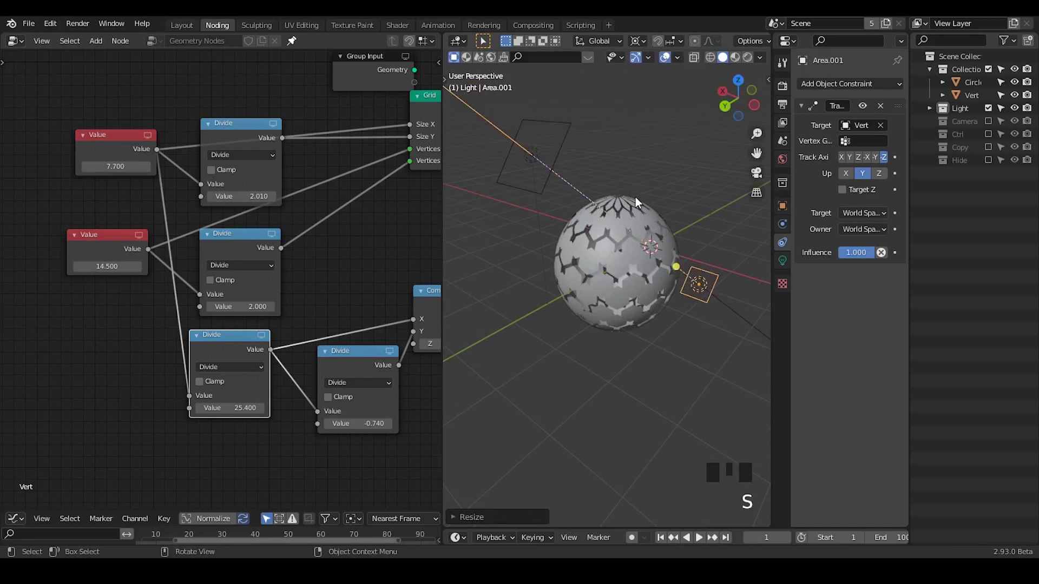
# Orbit around the lit sphere to check both area lights.
pyautogui.moveTo(628, 251); pyautogui.dragTo(610, 260)
pyautogui.click(610, 259)
pyautogui.moveTo(636, 287); pyautogui.dragTo(977, 109)
# Add empty CT to the Light collection, retarget the area light's Track To, and view through the camera.
pyautogui.click(977, 109)
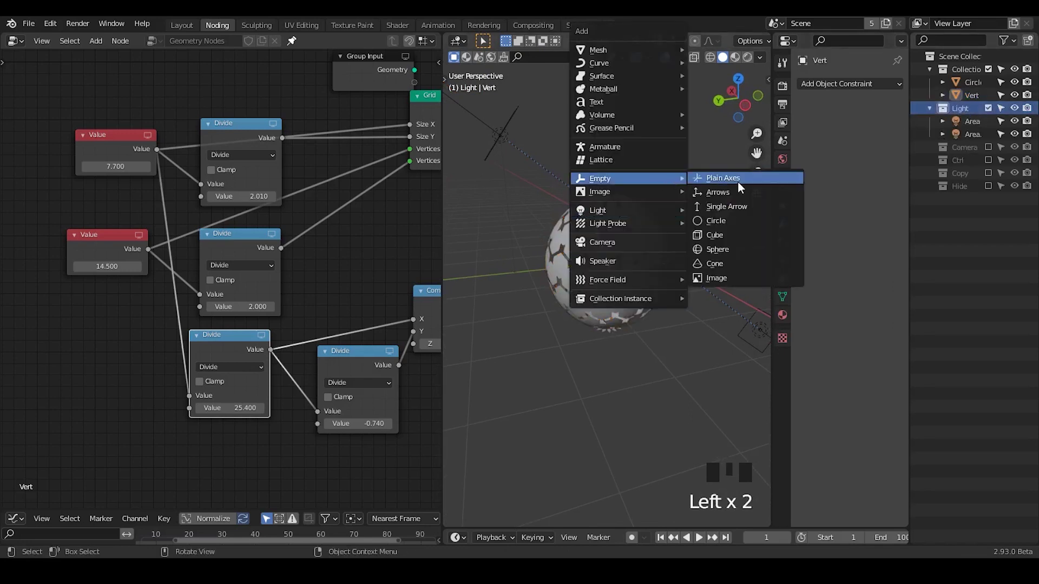
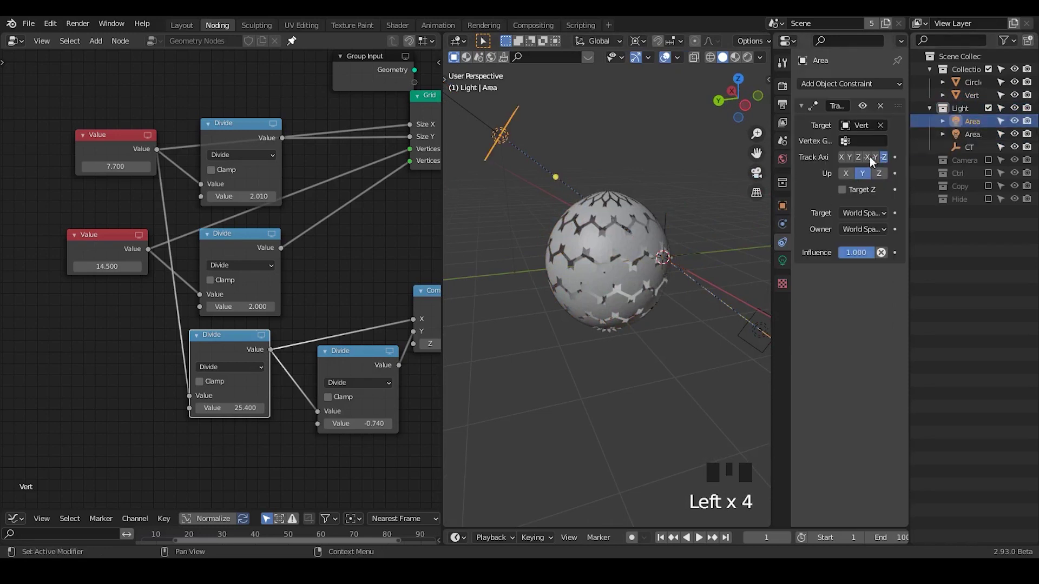
pyautogui.click(886, 130)
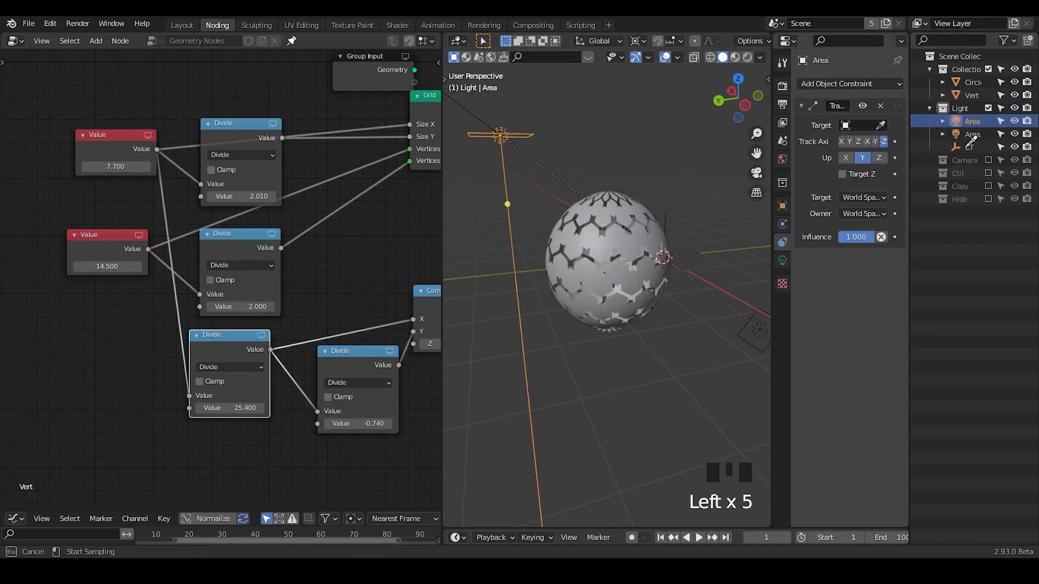
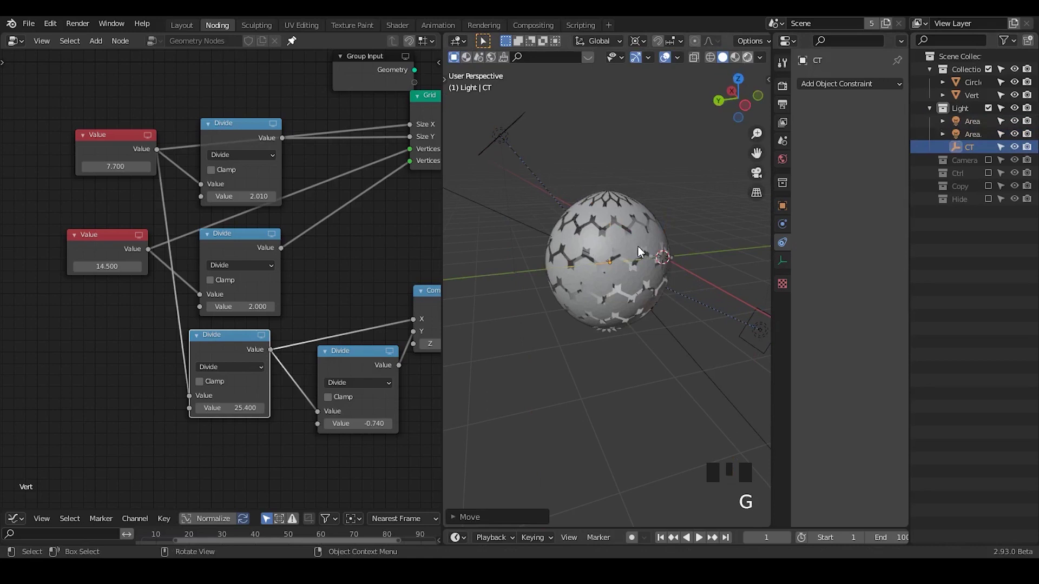
pyautogui.click(647, 250)
pyautogui.moveTo(648, 250); pyautogui.dragTo(650, 254)
pyautogui.press('ctrl+alt+KP_0')
# Select the area light and set its Power to 35 W.
pyautogui.press('q')
pyautogui.moveTo(651, 262); pyautogui.dragTo(649, 288)
pyautogui.press('q')
pyautogui.moveTo(642, 292); pyautogui.dragTo(979, 122)
pyautogui.moveTo(979, 121); pyautogui.dragTo(971, 126)
pyautogui.press('BackSpace')
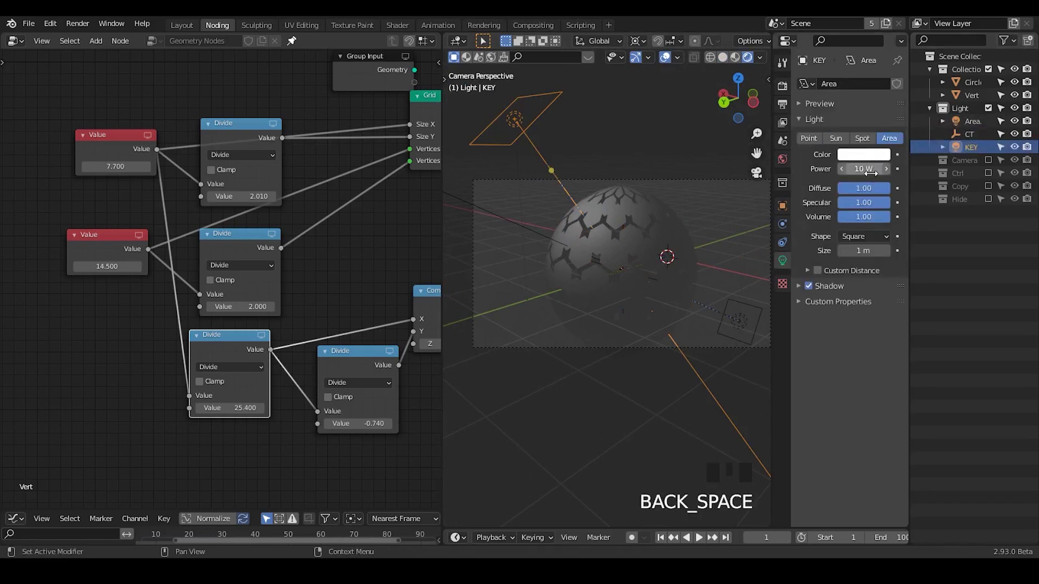
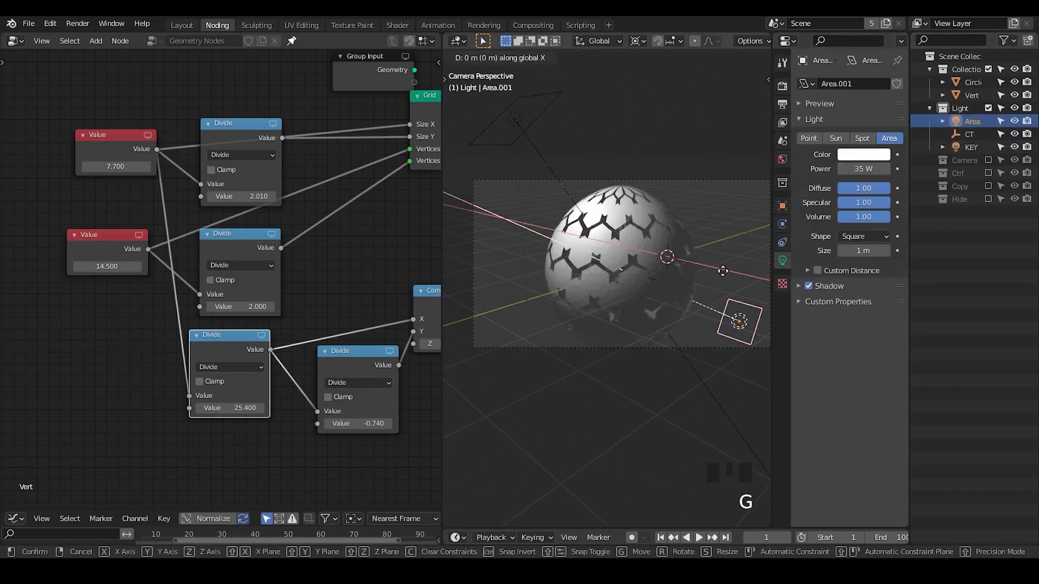
# Move the 35 W light along one axis beside the sphere, then select the Circle tile.
pyautogui.press('g')
pyautogui.press('g')
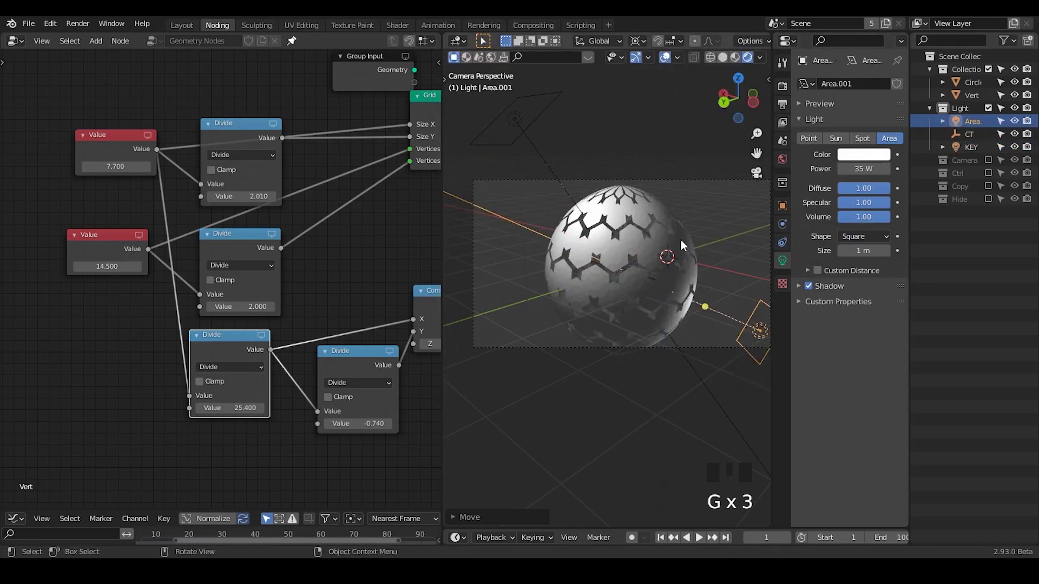
pyautogui.moveTo(686, 235); pyautogui.dragTo(658, 207)
pyautogui.click(658, 207)
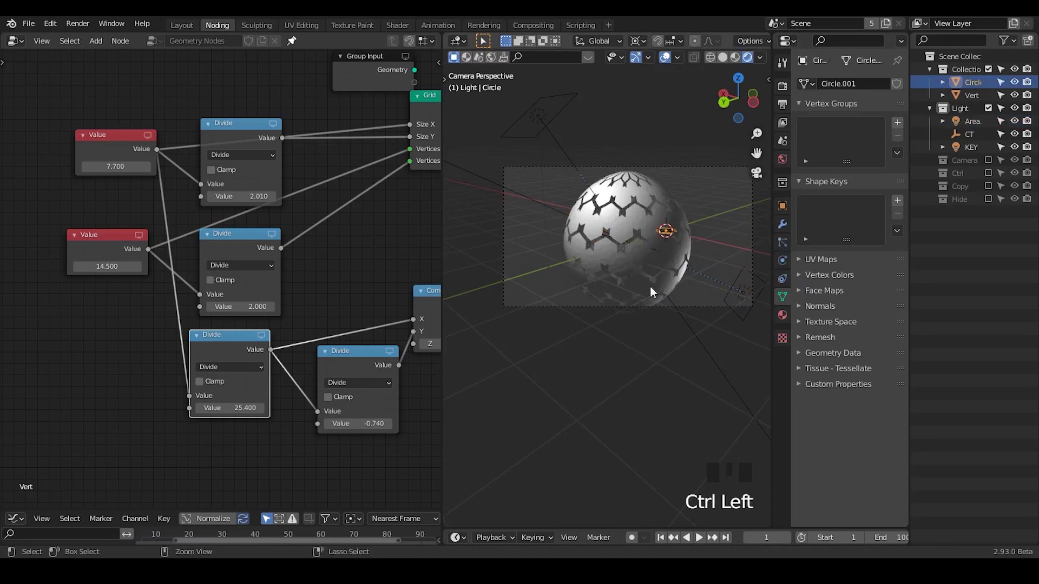
# Select Vert, enlarge its hexagon tiles in the node tree and add a Solidify modifier for thickness.
pyautogui.moveTo(658, 279); pyautogui.dragTo(632, 223)
pyautogui.click(632, 222)
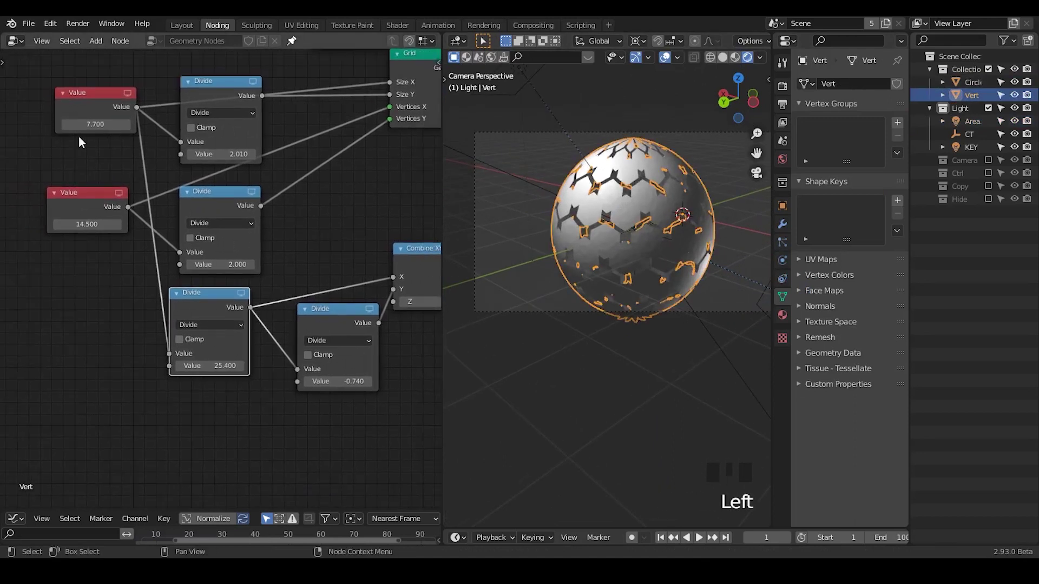
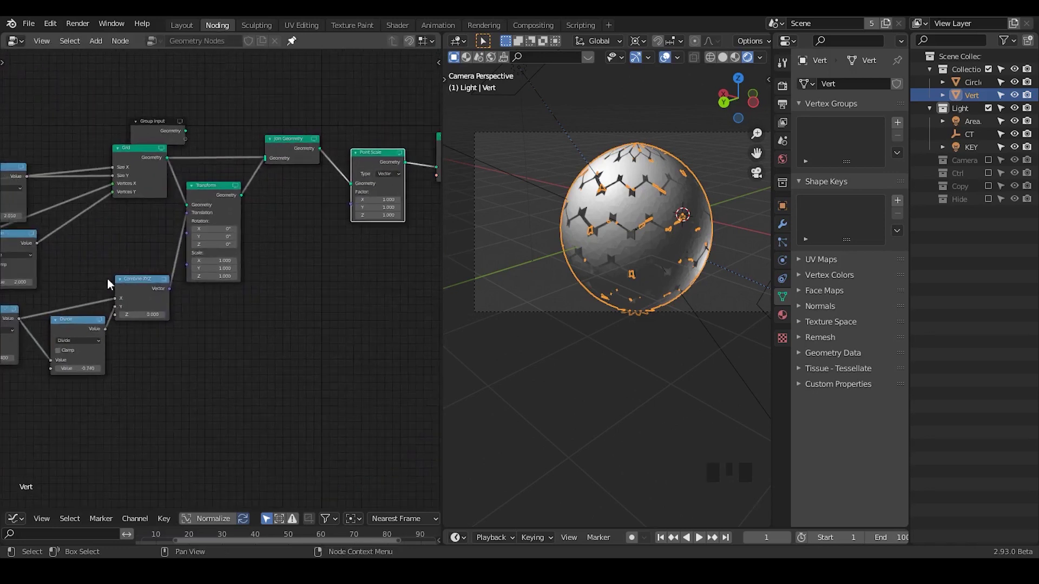
pyautogui.press('shift+d')
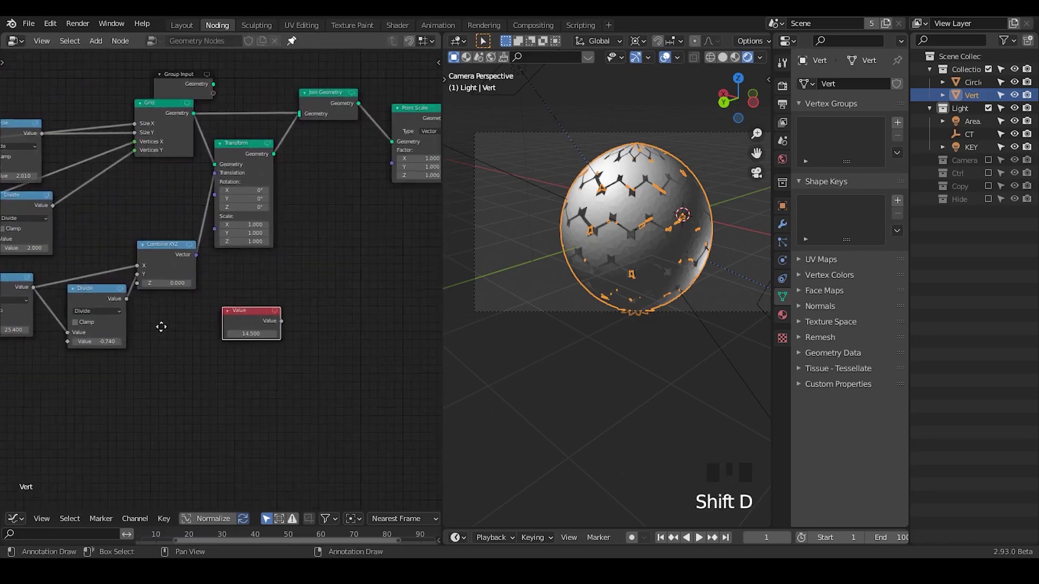
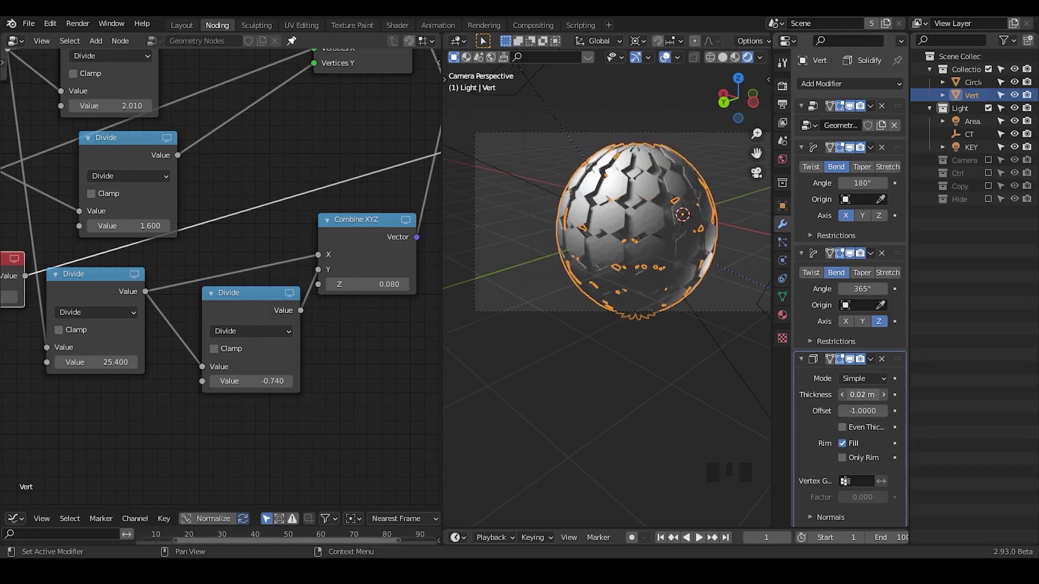
pyautogui.moveTo(585, 342); pyautogui.dragTo(638, 341)
pyautogui.press('KP_0')
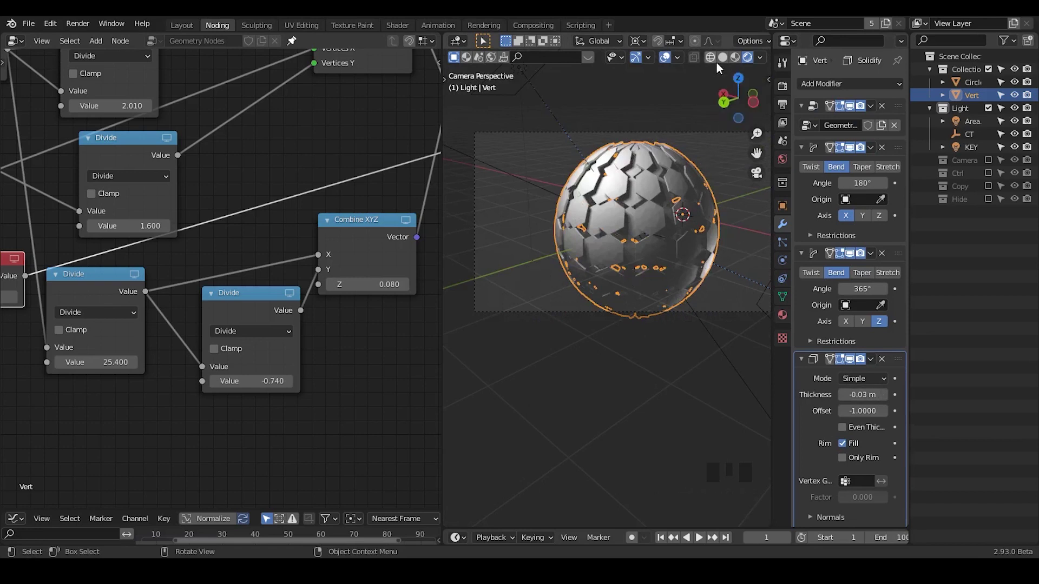
# Start a new Sverchok node tree with a Polygon Grid node set to Hexagon.
pyautogui.click(703, 197)
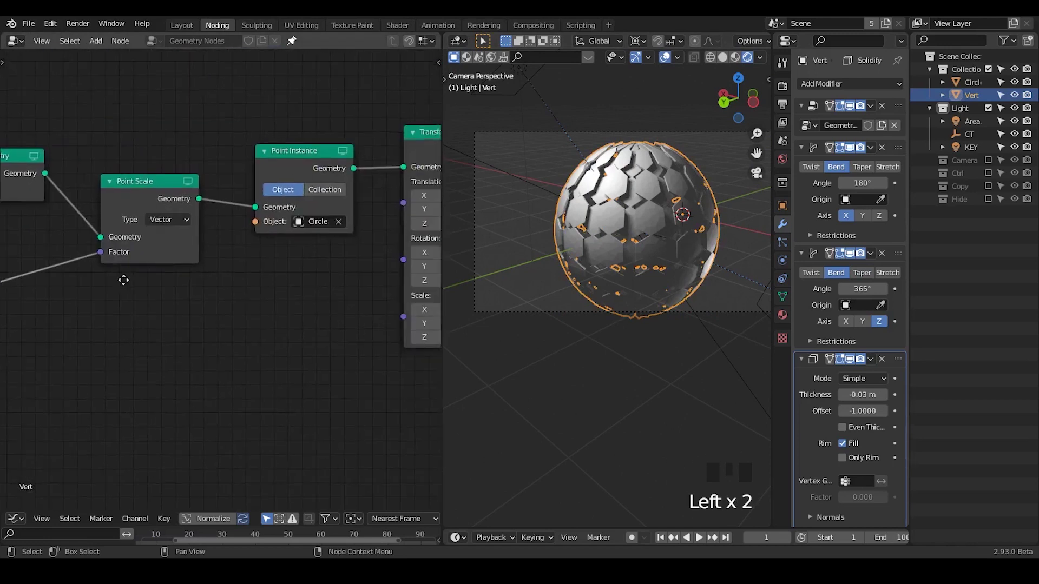
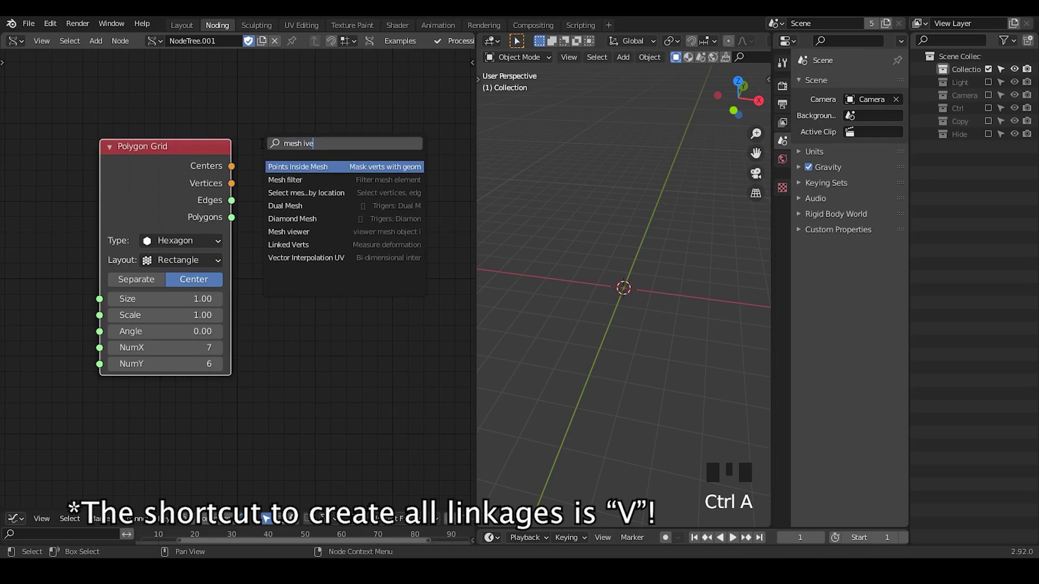
# Add a Mesh viewer node and link the grid's vertices, edges and polygons into object Alpha.
pyautogui.press('BackSpace')
pyautogui.press('v')
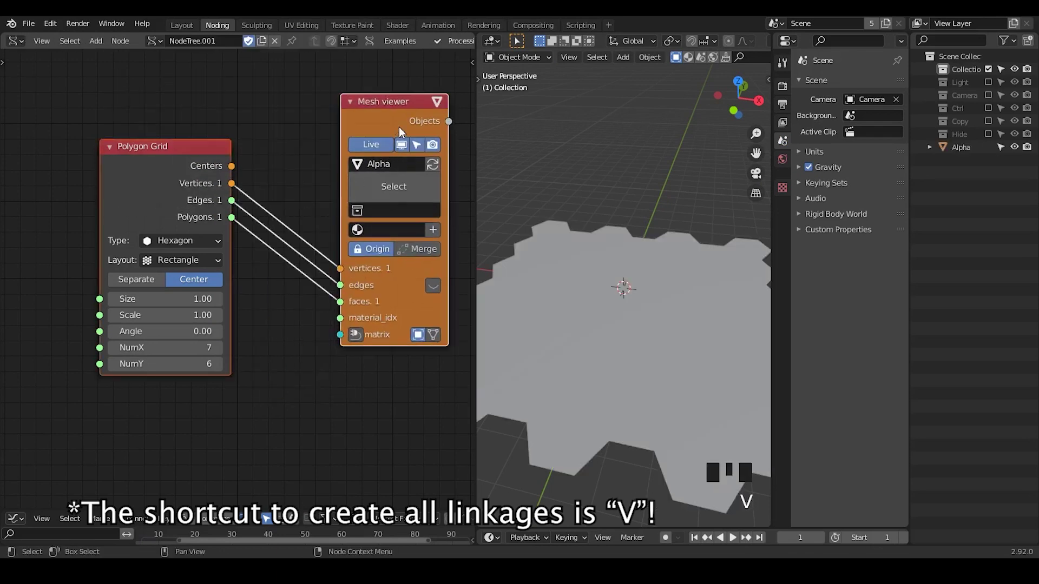
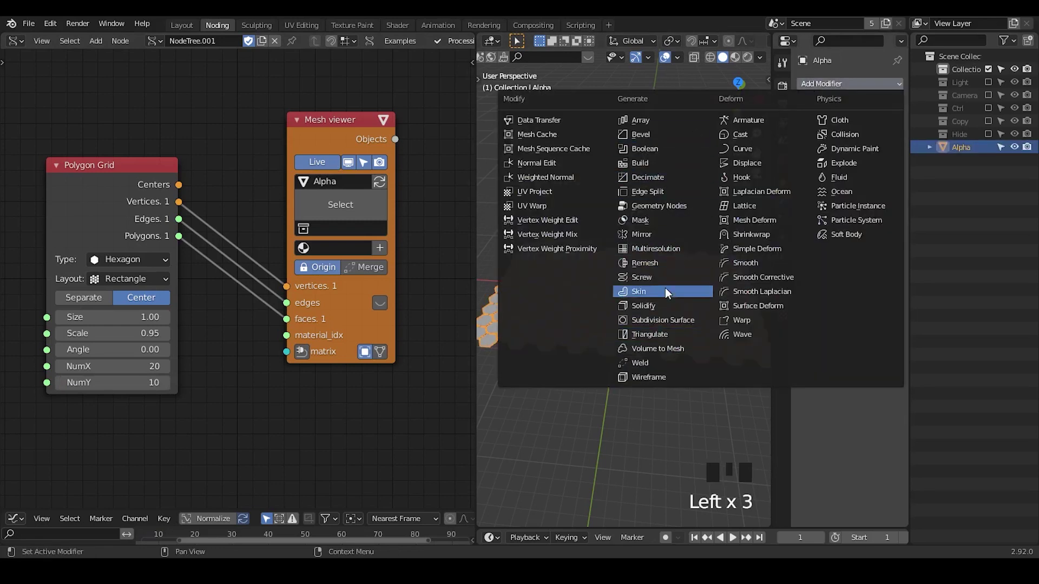
# Add a Simple Deform modifier to Alpha and set it to Bend.
pyautogui.click(840, 130)
pyautogui.moveTo(869, 180); pyautogui.dragTo(859, 182)
pyautogui.moveTo(687, 299); pyautogui.dragTo(847, 175)
pyautogui.click(848, 175)
pyautogui.click(872, 179)
pyautogui.click(889, 179)
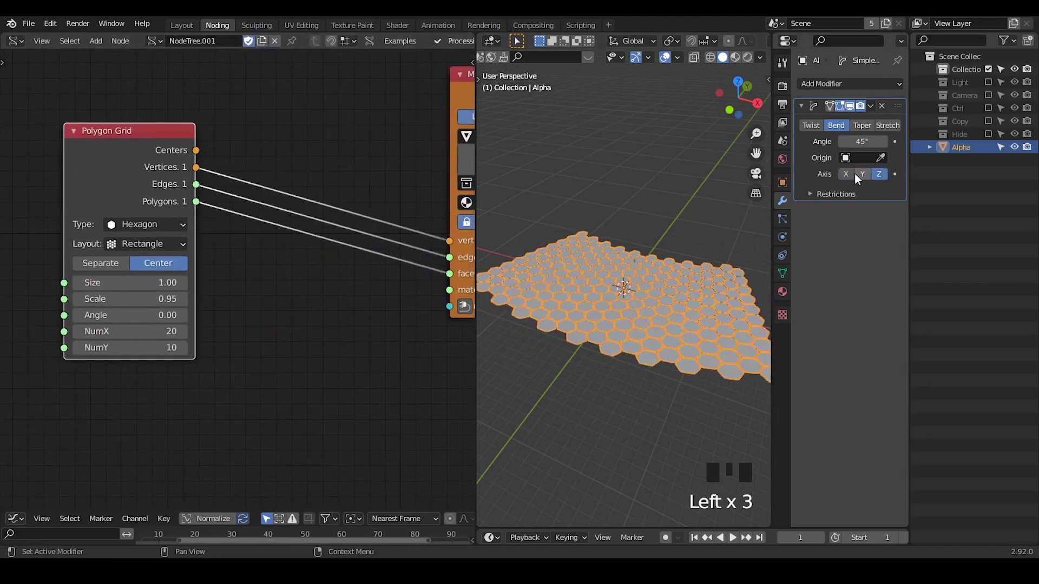
# Set the bend to act about the X axis at 45°.
pyautogui.click(851, 178)
pyautogui.moveTo(864, 177); pyautogui.dragTo(866, 179)
pyautogui.click(867, 179)
pyautogui.moveTo(846, 181); pyautogui.dragTo(868, 183)
# Insert a Transform Mesh node between Polygon Grid and the viewer, set to Rotate by 1.57.
pyautogui.click(853, 184)
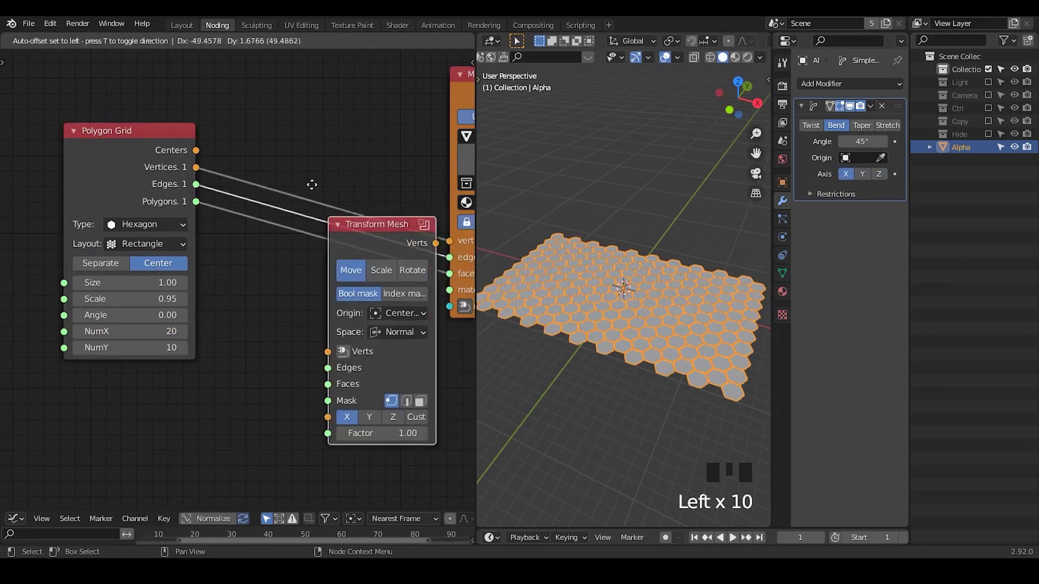
pyautogui.press('Down')
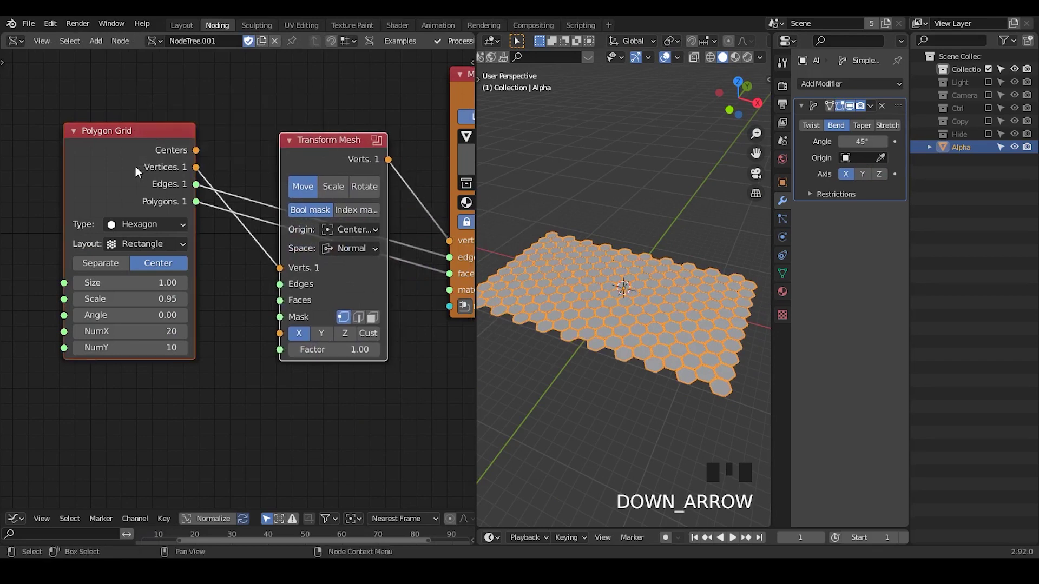
pyautogui.press('v')
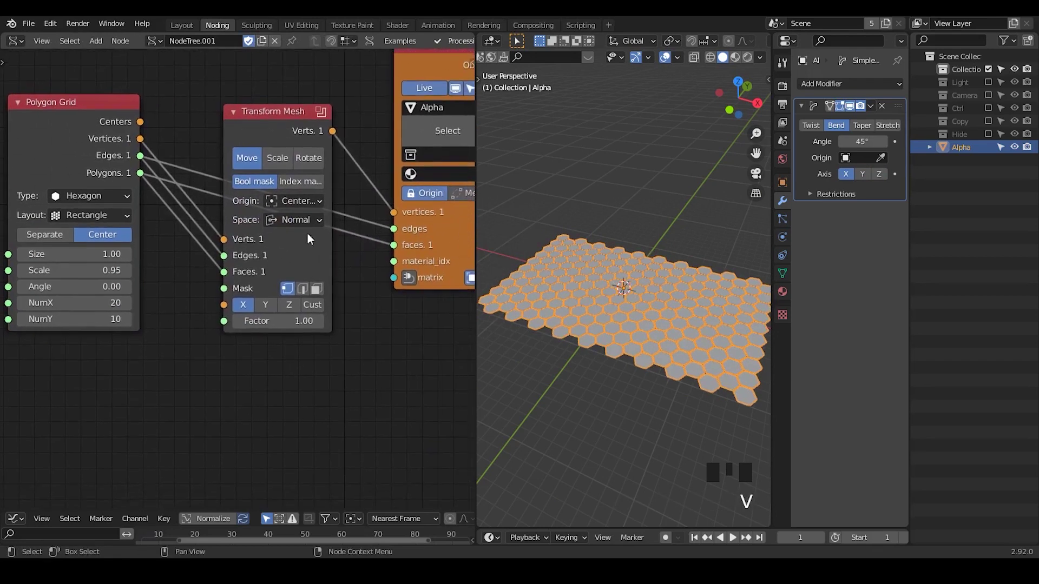
pyautogui.click(308, 166)
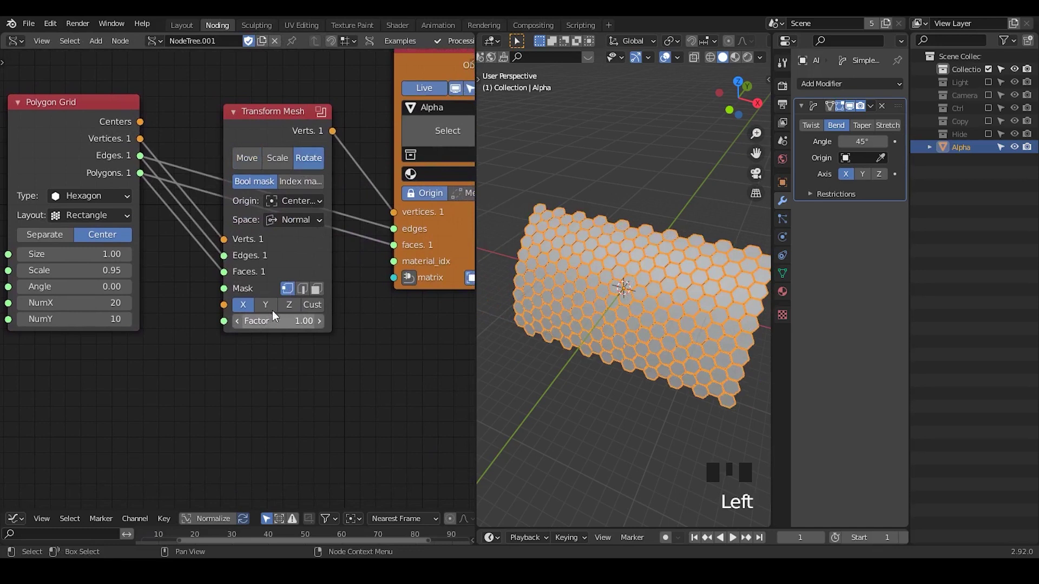
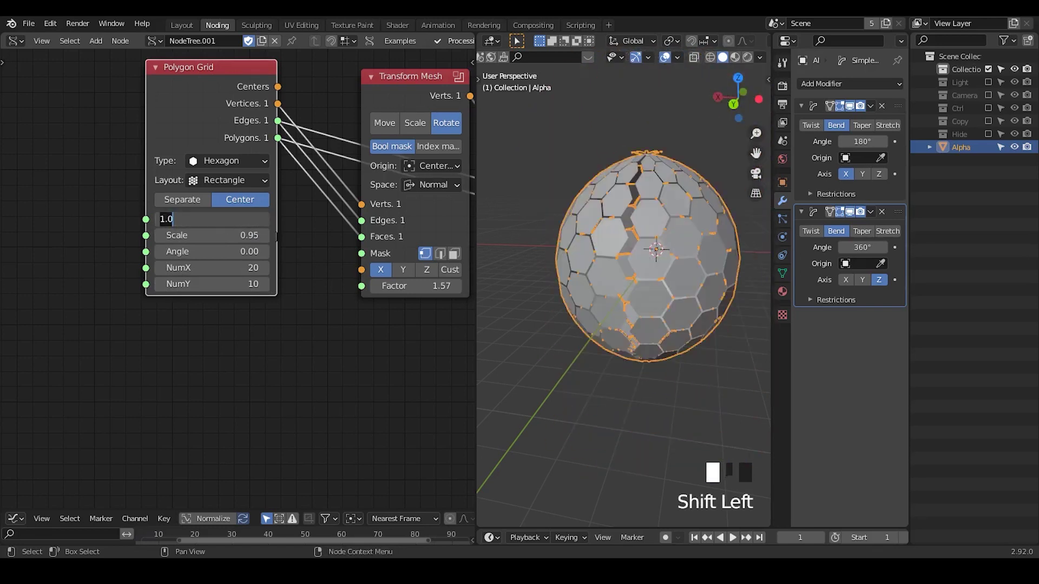
# Place a copied Transform Mesh node before the rotate node, set to Scale at factor 1.23.
pyautogui.moveTo(423, 92); pyautogui.dragTo(255, 191)
pyautogui.click(255, 191)
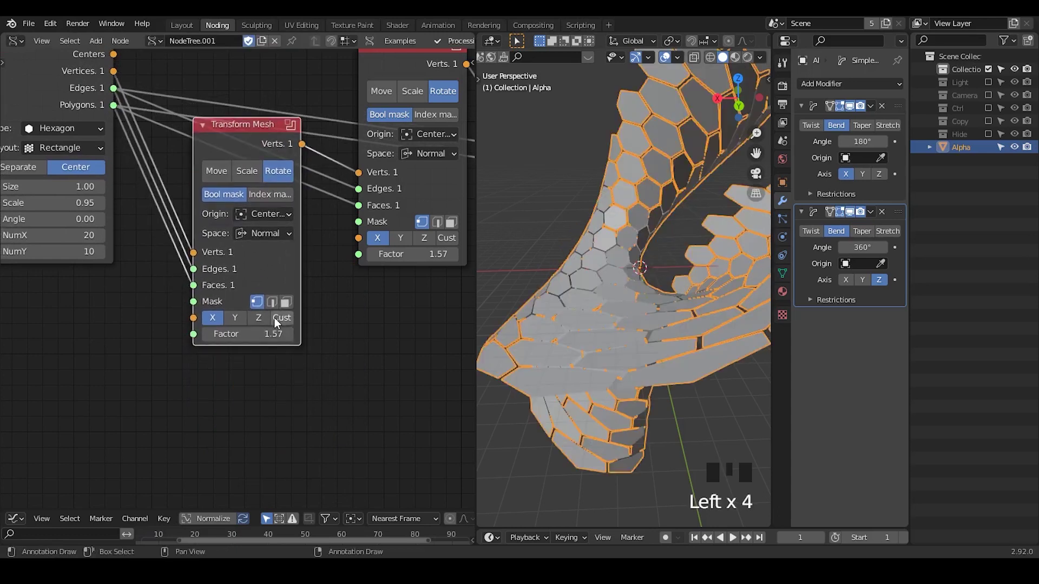
pyautogui.click(255, 139)
pyautogui.click(255, 140)
pyautogui.click(255, 140)
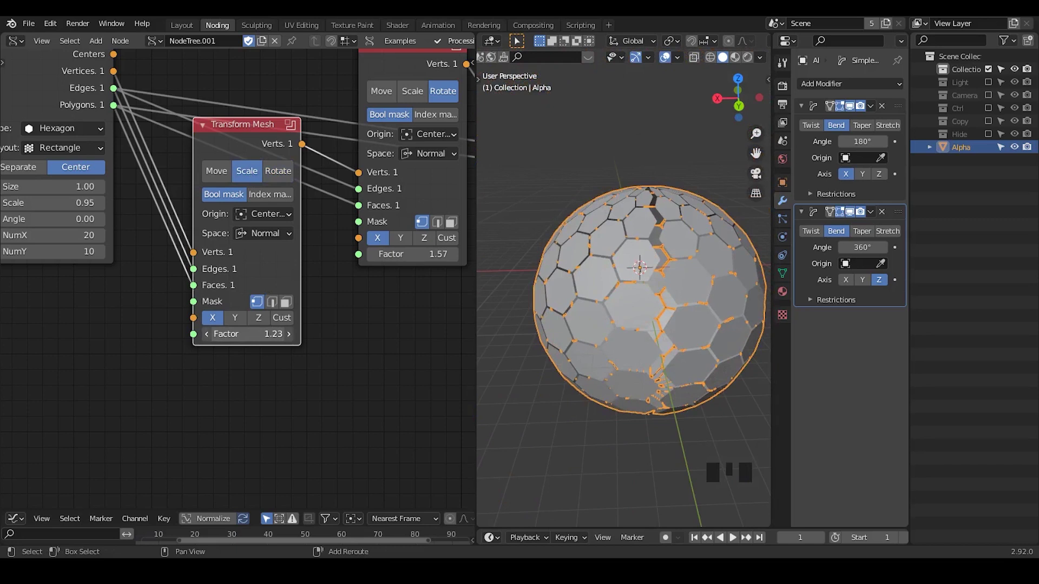
# Set the Z-axis Bend angle to 365° so the hexagon sphere closes, ready for another modifier.
pyautogui.moveTo(255, 140); pyautogui.dragTo(254, 140)
pyautogui.click(255, 139)
pyautogui.moveTo(255, 140); pyautogui.dragTo(333, 153)
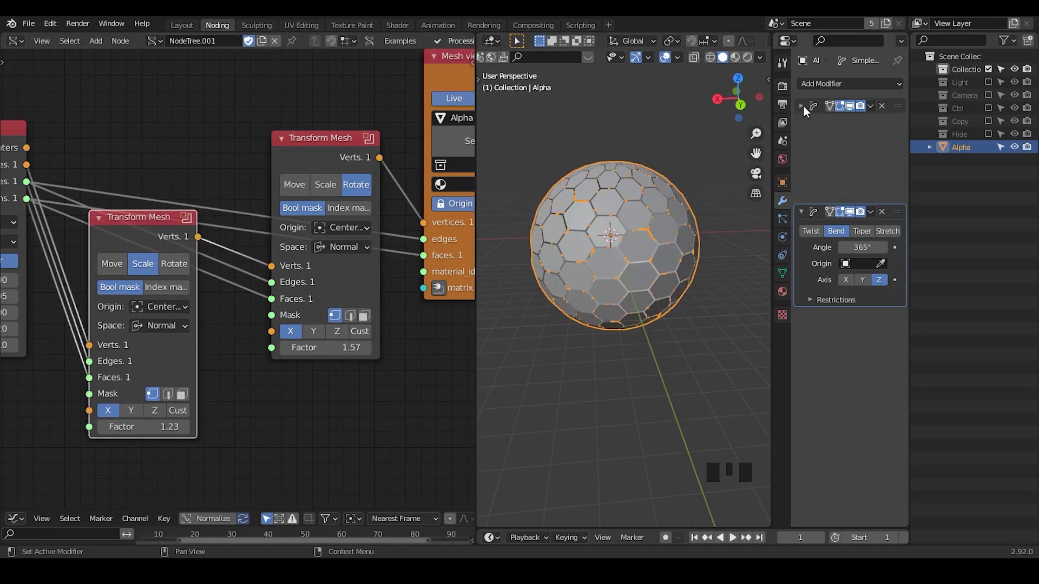